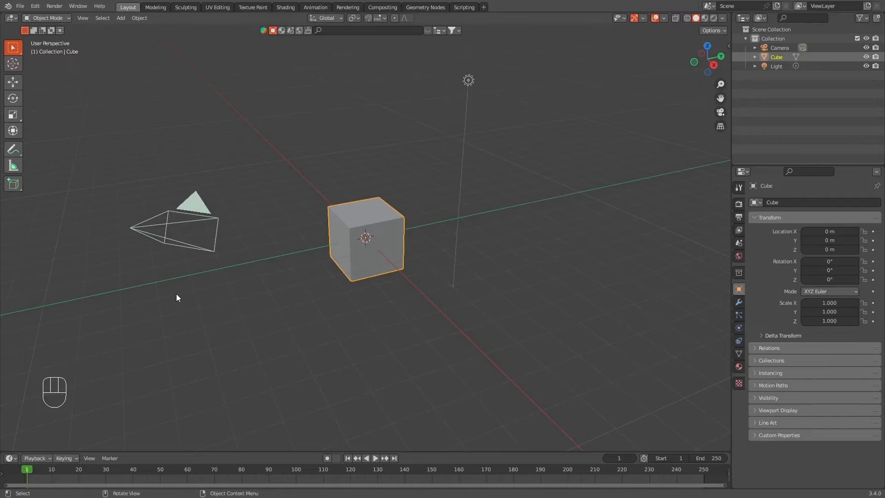
# - Delete the default objects and add a new camera at the origin
pyautogui.click(293, 158)
pyautogui.rightClick(618, 324)
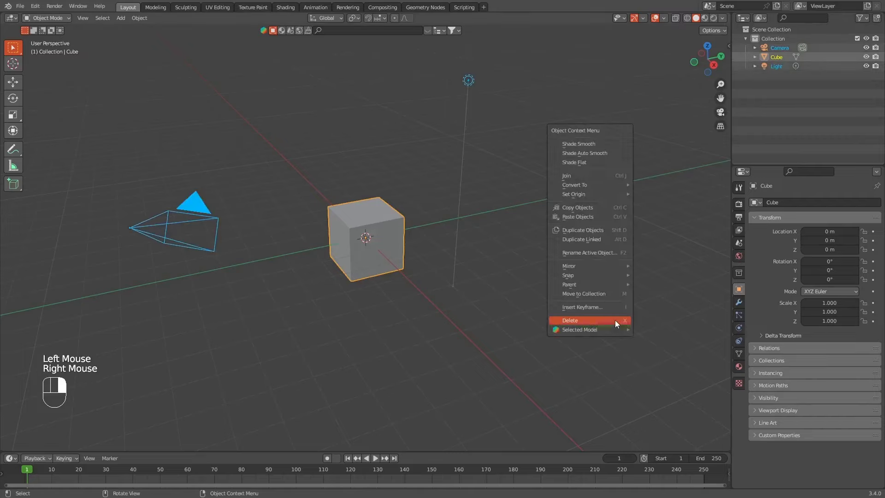
pyautogui.press('shift+a')
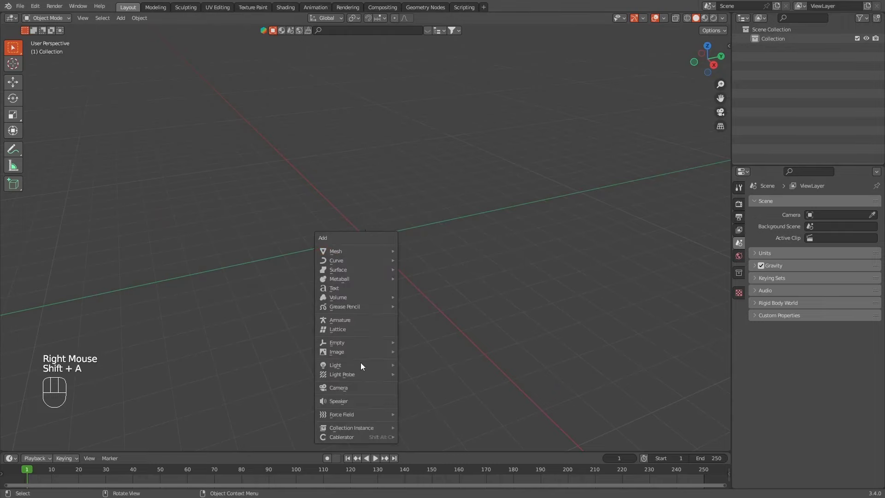
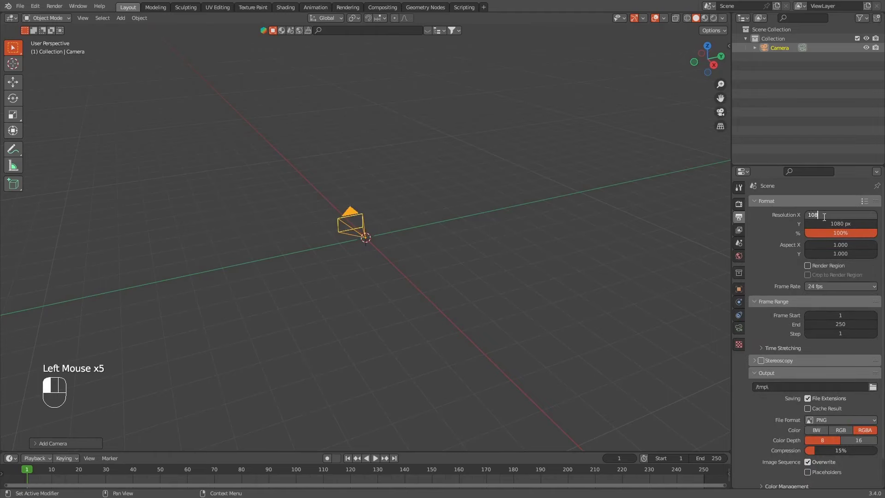
# - Set the render output to 1080 × 1080 px with the Desktop as output folder
pyautogui.click(878, 389)
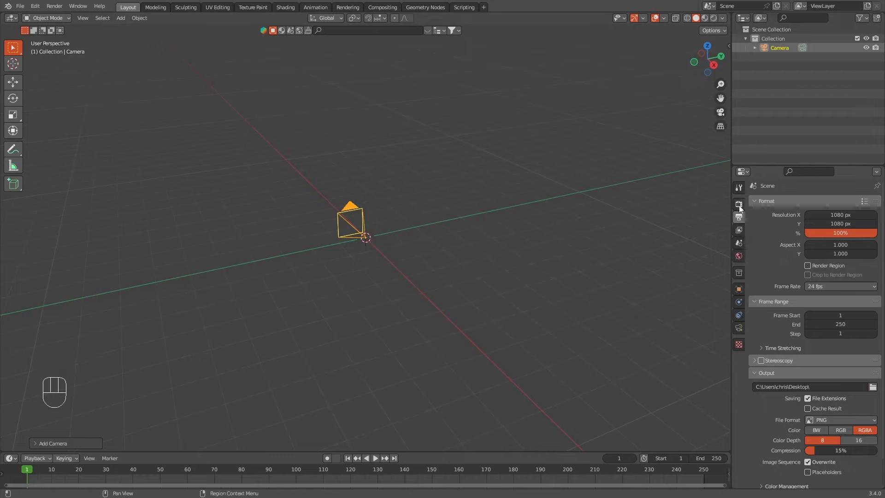
pyautogui.moveTo(838, 423); pyautogui.dragTo(740, 416)
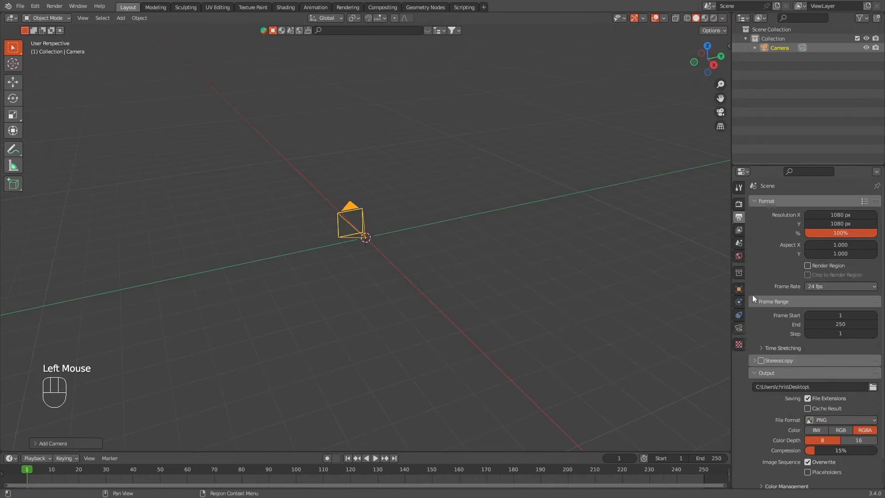
pyautogui.click(743, 216)
# - Enable Eevee ambient occlusion, bloom and screen-space reflections with 4096 px cube and cascade soft shadows
pyautogui.click(742, 207)
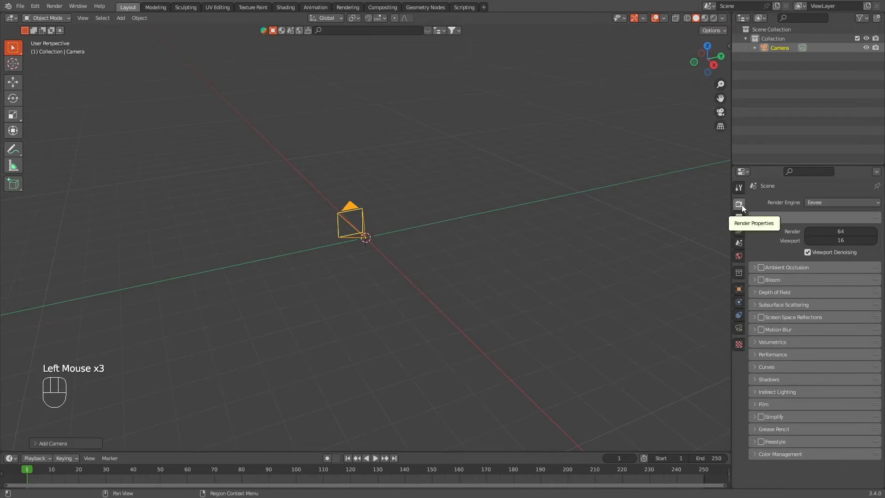
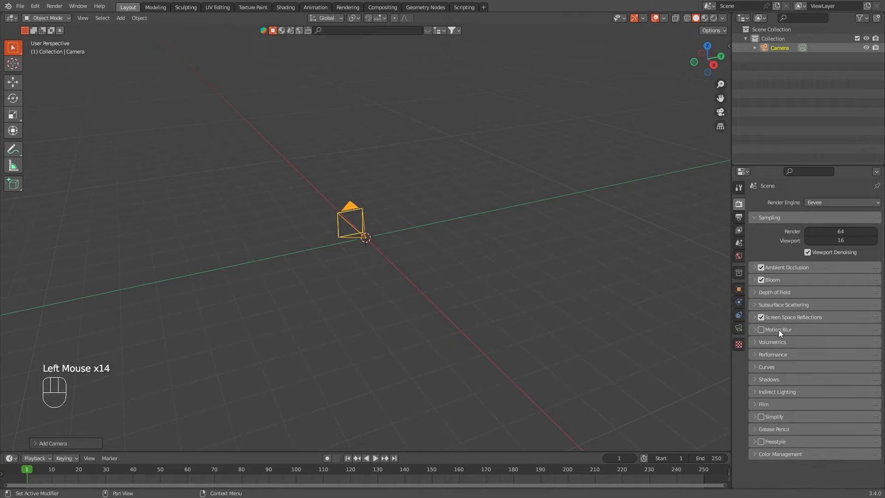
pyautogui.click(781, 385)
pyautogui.click(814, 401)
pyautogui.moveTo(815, 399); pyautogui.dragTo(821, 467)
pyautogui.moveTo(819, 408); pyautogui.dragTo(820, 477)
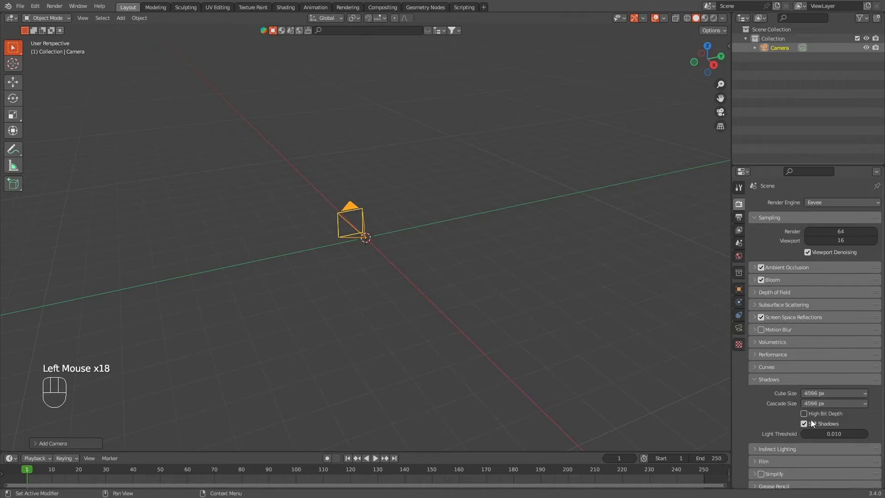
pyautogui.click(806, 419)
pyautogui.click(778, 386)
# - Set colour management to Filmic view transform with the High Contrast look
pyautogui.click(787, 454)
pyautogui.scroll(-3)
pyautogui.click(824, 463)
pyautogui.moveTo(825, 458); pyautogui.dragTo(828, 425)
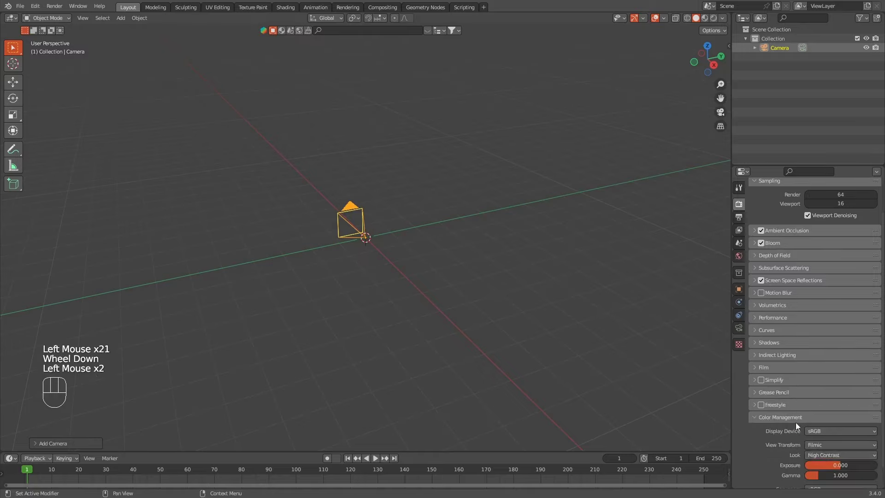
pyautogui.click(788, 421)
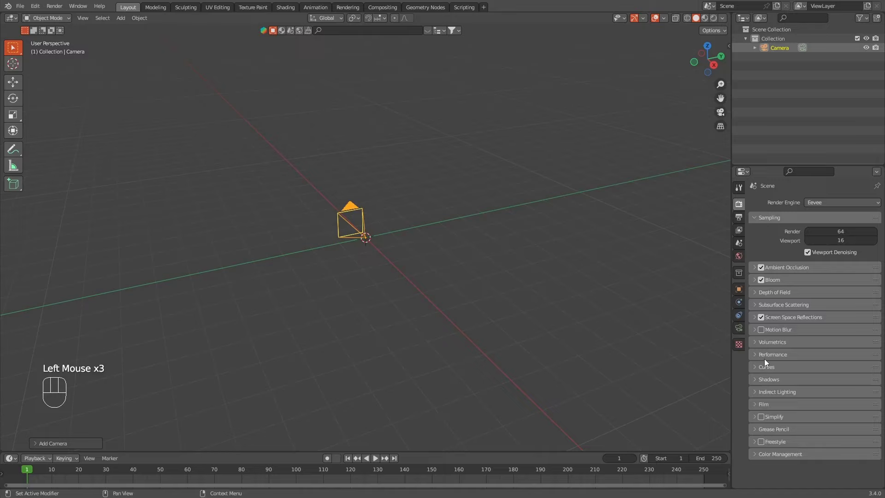
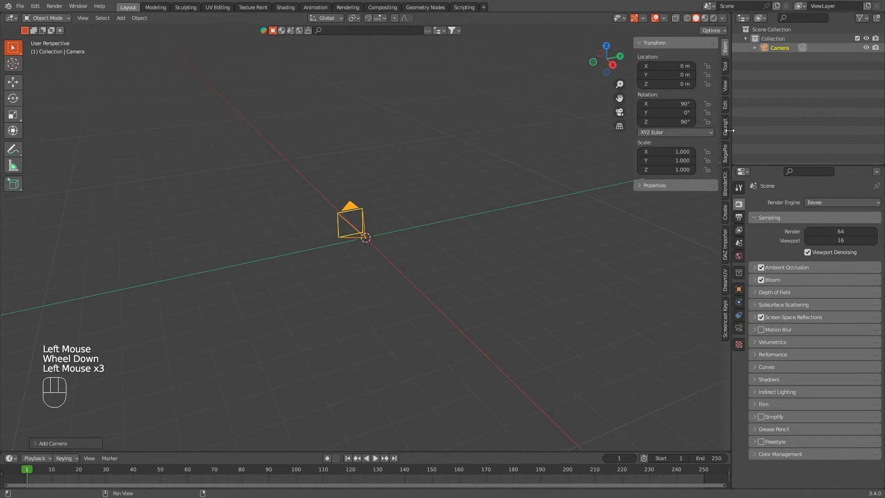
# - Load a studio HDRI from BlenderKit as the world and view it through the camera
pyautogui.click(731, 183)
pyautogui.click(687, 124)
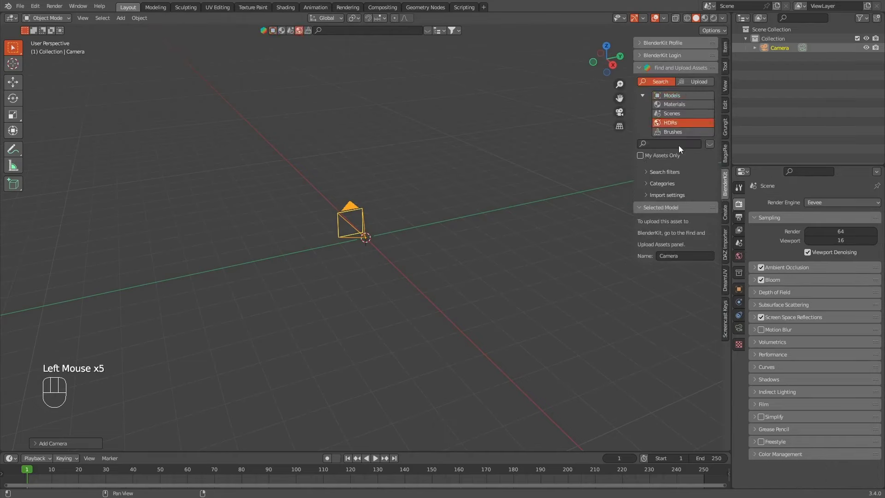
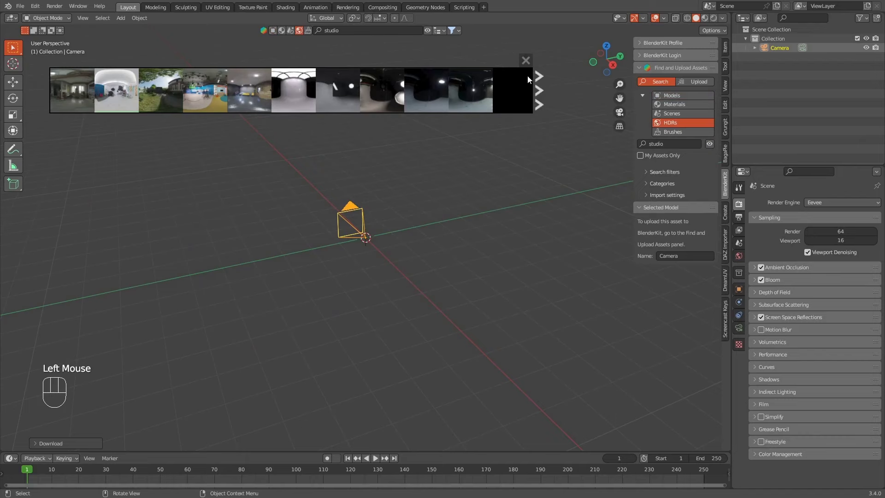
pyautogui.press('z')
pyautogui.press('KP_0')
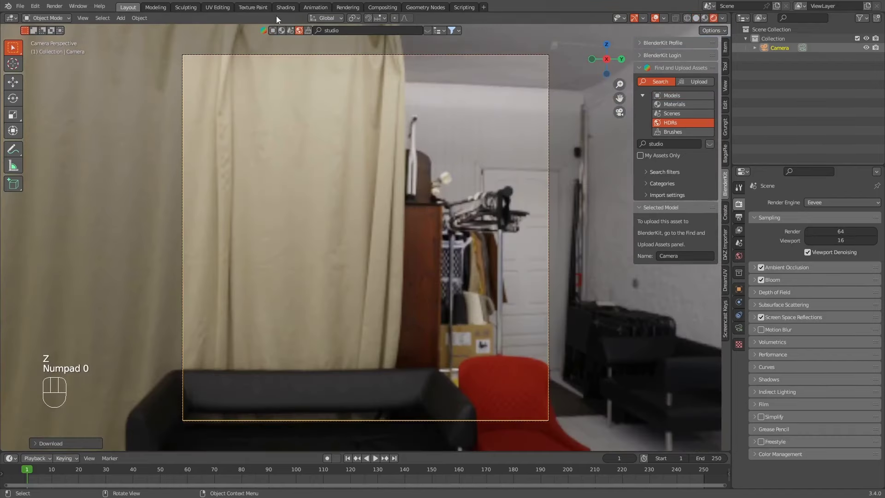
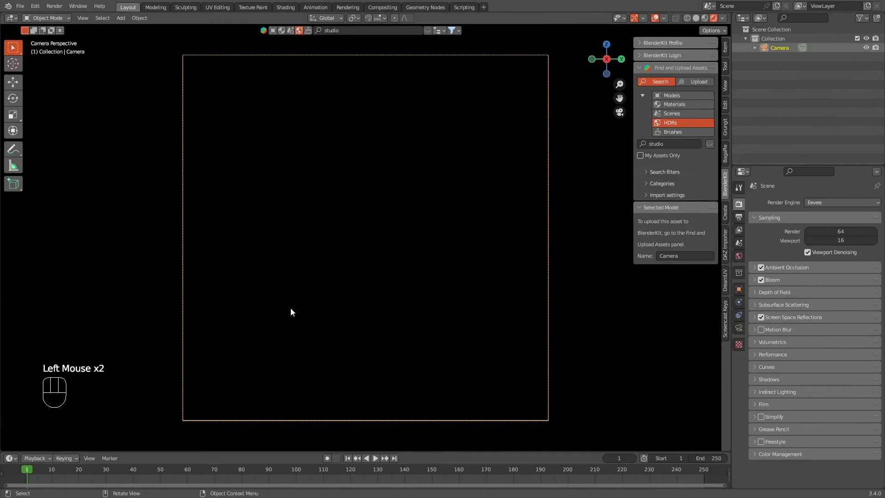
# - Add a Torus Knot mesh and slide it along X into the camera's frame
pyautogui.press('shift+a')
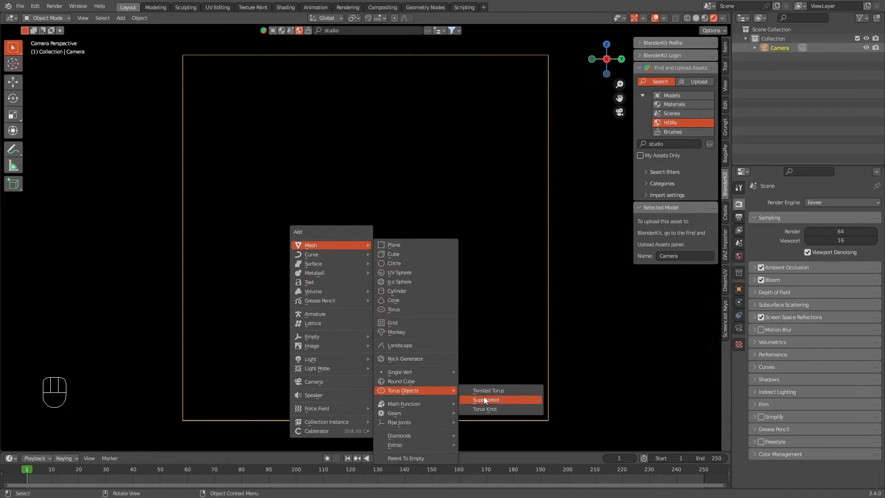
pyautogui.moveTo(329, 237); pyautogui.dragTo(397, 241)
pyautogui.scroll(-3)
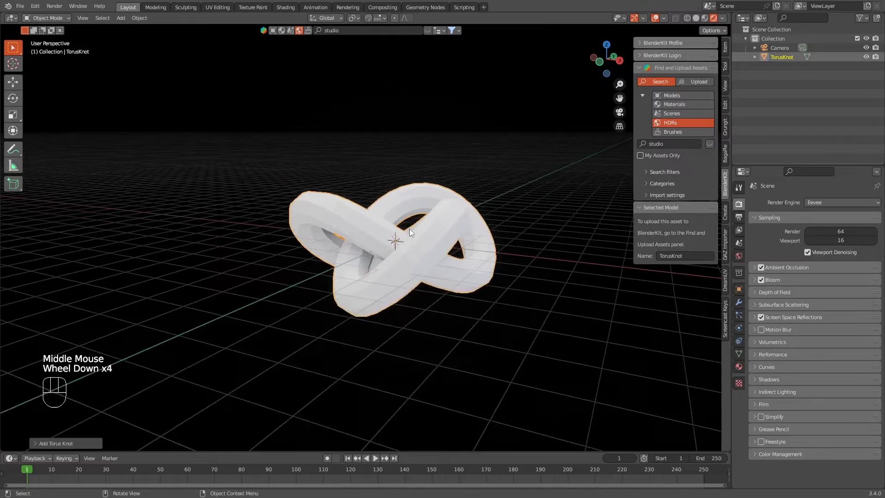
pyautogui.moveTo(411, 232); pyautogui.dragTo(443, 241)
pyautogui.scroll(-3)
pyautogui.press('g')
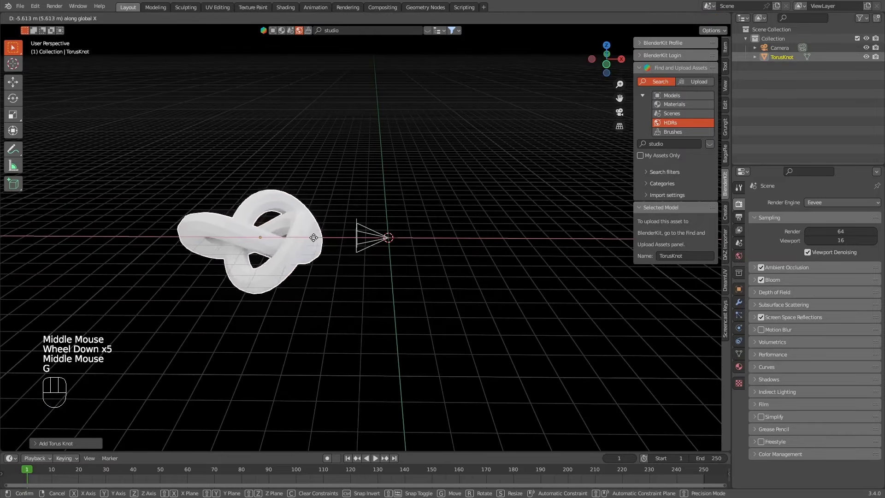
pyautogui.moveTo(416, 300); pyautogui.dragTo(379, 129)
pyautogui.click(737, 307)
# - Shade the knot smooth with a Subdivision Surface modifier and check it in camera view
pyautogui.moveTo(774, 207); pyautogui.dragTo(721, 373)
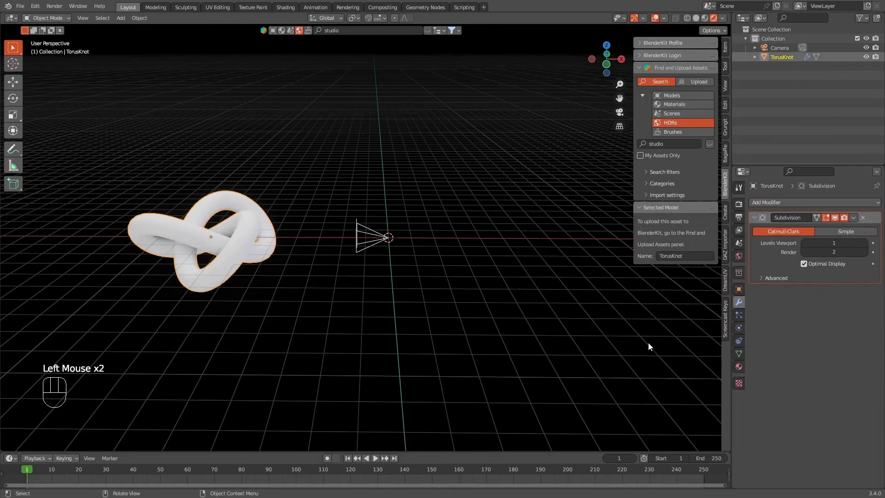
pyautogui.click(388, 207)
pyautogui.press('KP_0')
pyautogui.click(386, 206)
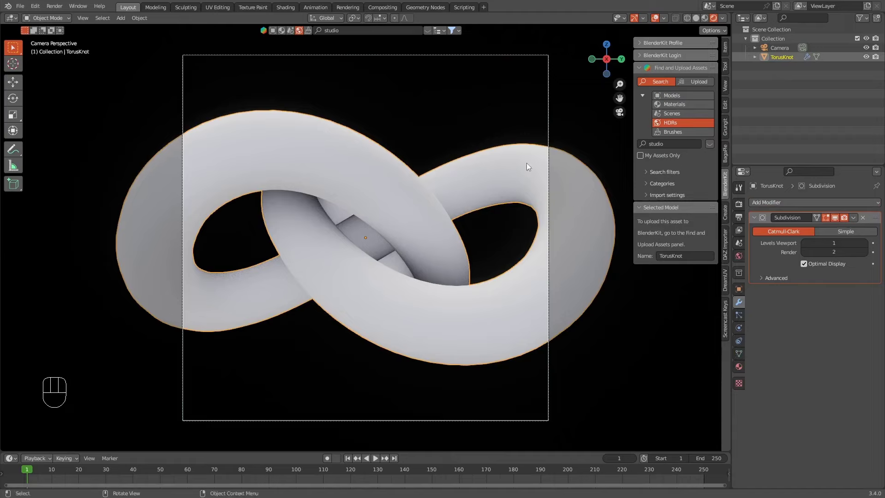
# - Give the knot a chrome material: Metallic 1.0 with roughness from Scratches.jpg near 0.1
pyautogui.click(740, 372)
pyautogui.moveTo(800, 244); pyautogui.dragTo(834, 293)
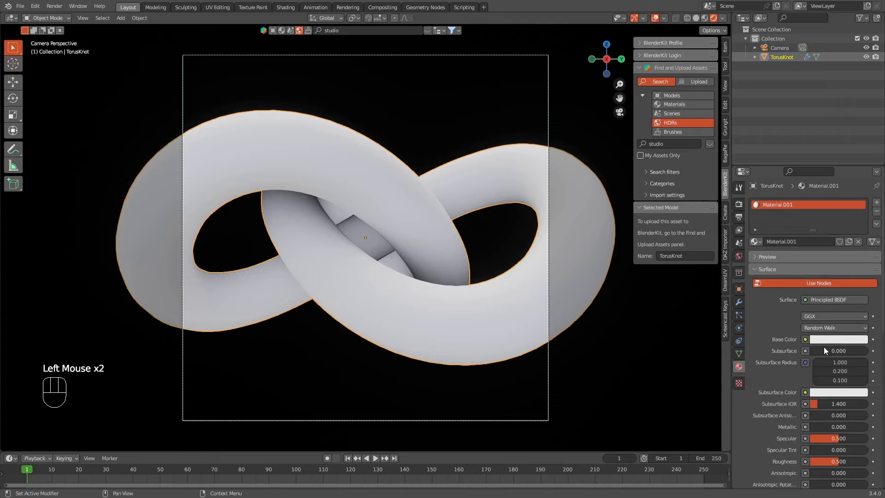
pyautogui.click(821, 341)
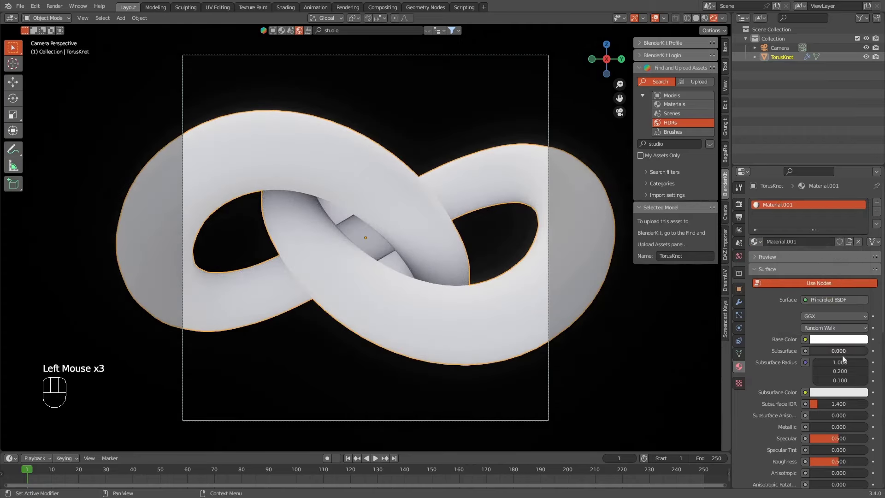
pyautogui.moveTo(830, 431); pyautogui.dragTo(871, 430)
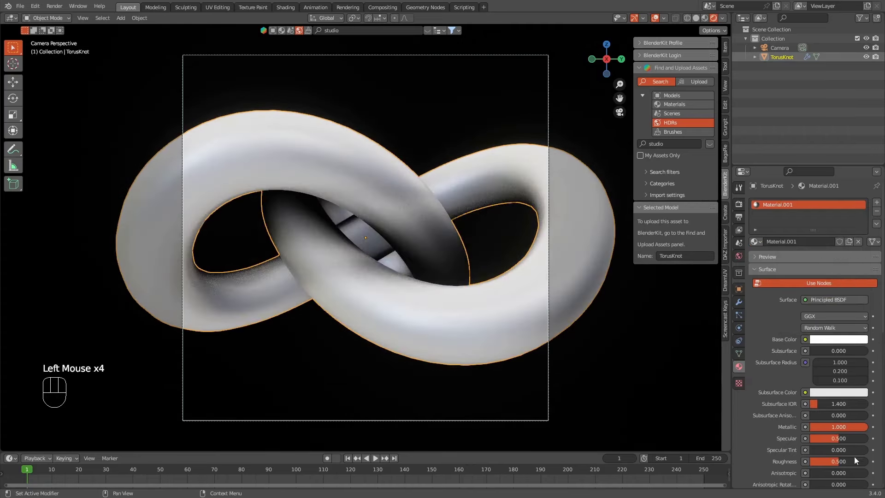
pyautogui.click(852, 465)
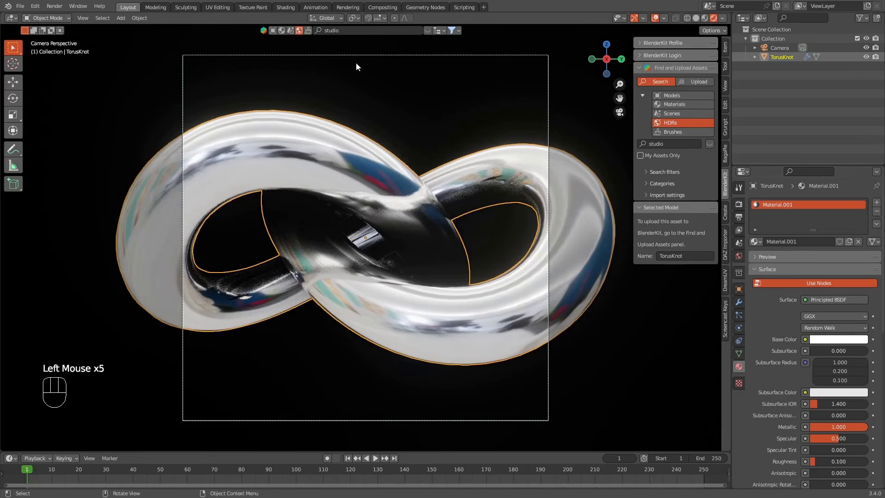
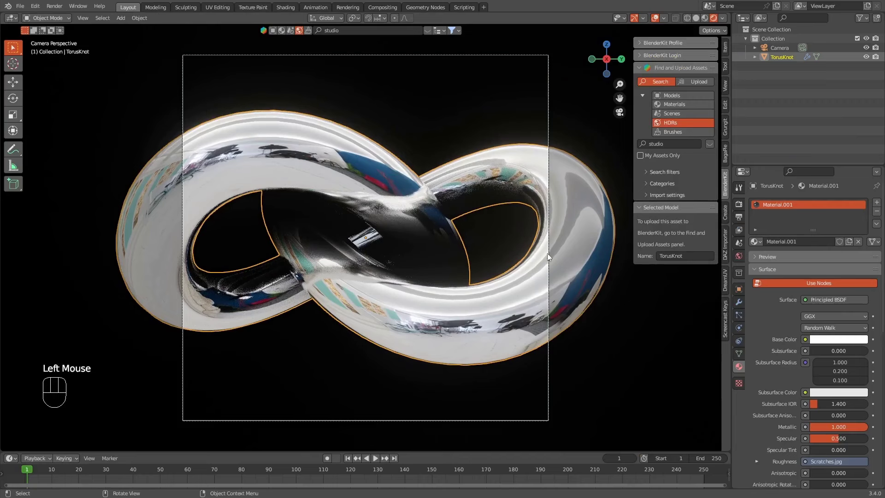
# - Add a Simple Deform modifier to the knot above the Subdivision
pyautogui.click(740, 306)
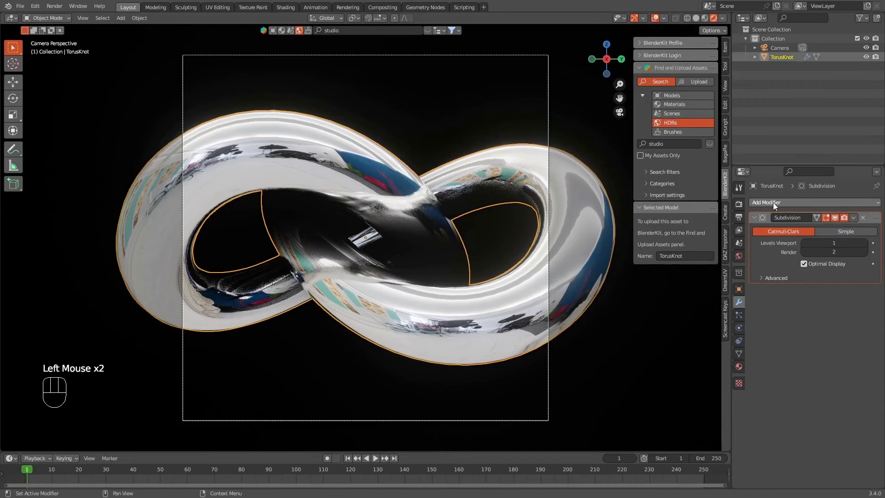
pyautogui.moveTo(776, 206); pyautogui.dragTo(794, 320)
pyautogui.moveTo(880, 291); pyautogui.dragTo(868, 215)
# - Set the Simple Deform to Stretch along Y with factor 3
pyautogui.click(859, 239)
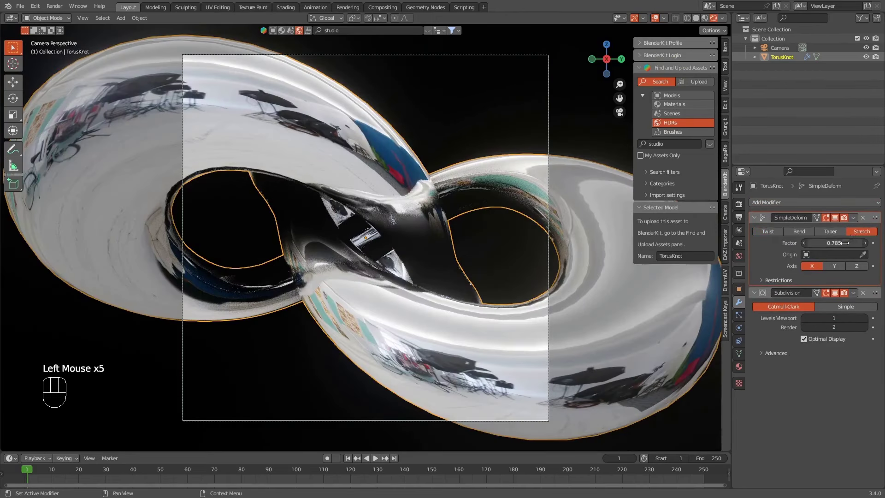
pyautogui.click(857, 270)
pyautogui.click(836, 269)
pyautogui.click(860, 270)
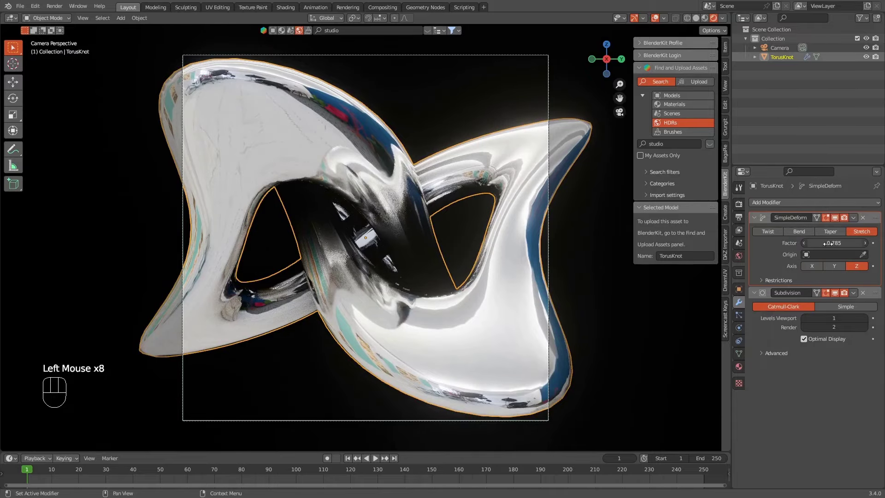
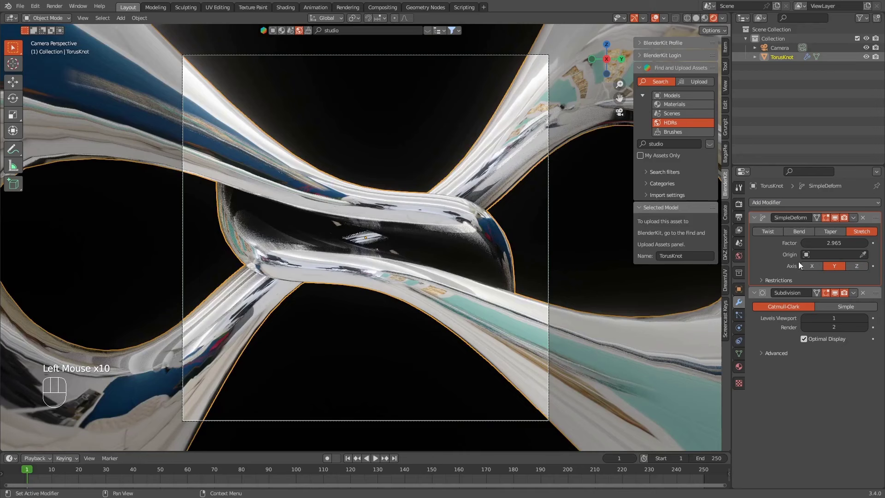
pyautogui.click(47, 402)
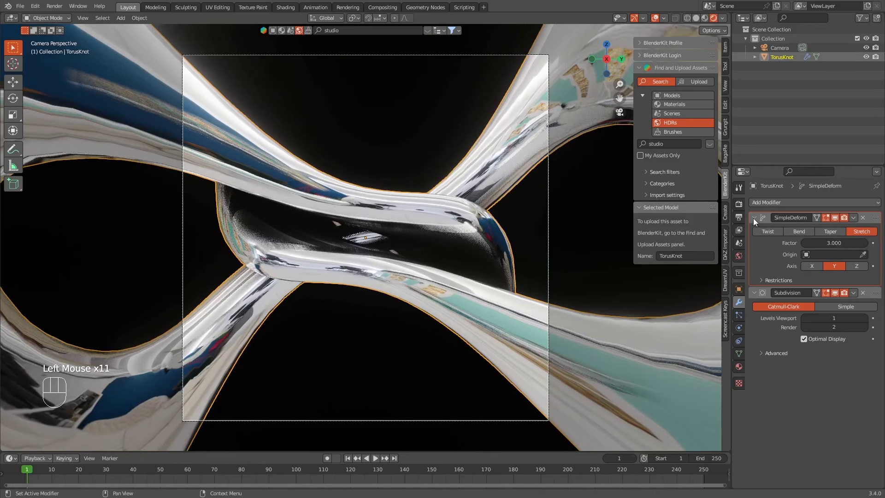
# - Add a Displace modifier at the top of the stack driven by a Distorted Noise texture of size 1
pyautogui.moveTo(760, 205); pyautogui.dragTo(773, 258)
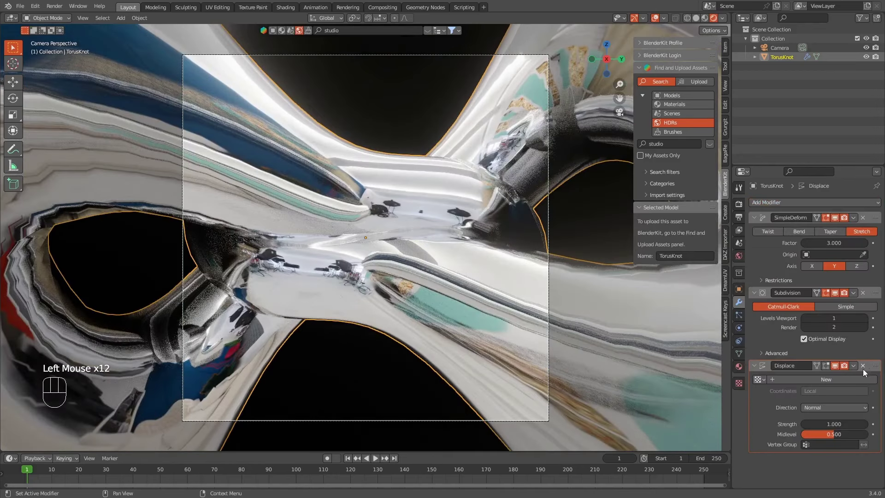
pyautogui.moveTo(874, 365); pyautogui.dragTo(852, 216)
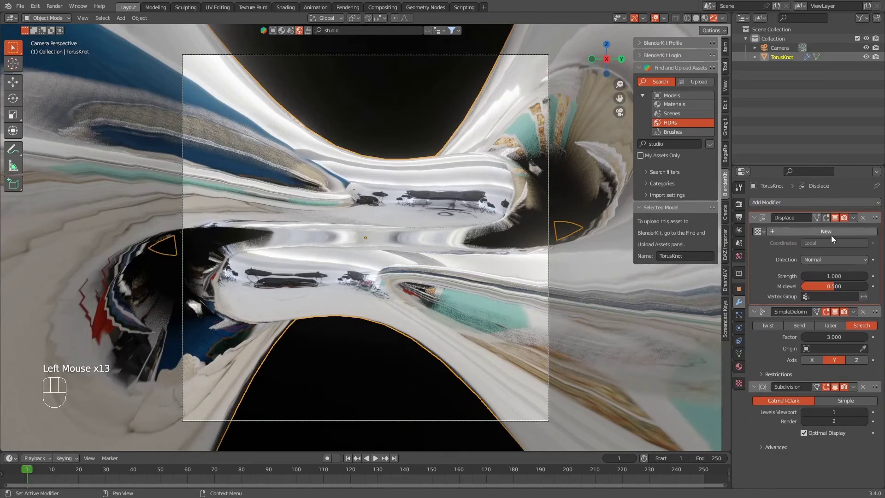
pyautogui.click(831, 240)
pyautogui.click(830, 235)
pyautogui.click(873, 235)
pyautogui.moveTo(827, 233); pyautogui.dragTo(815, 273)
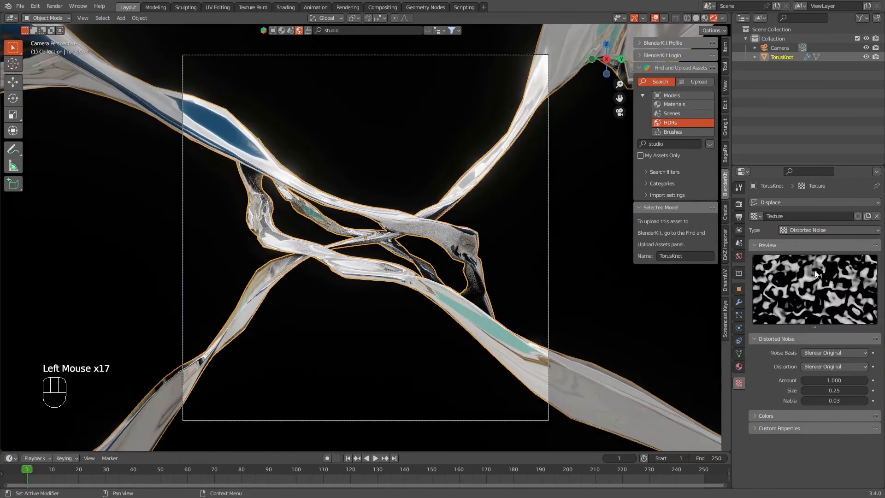
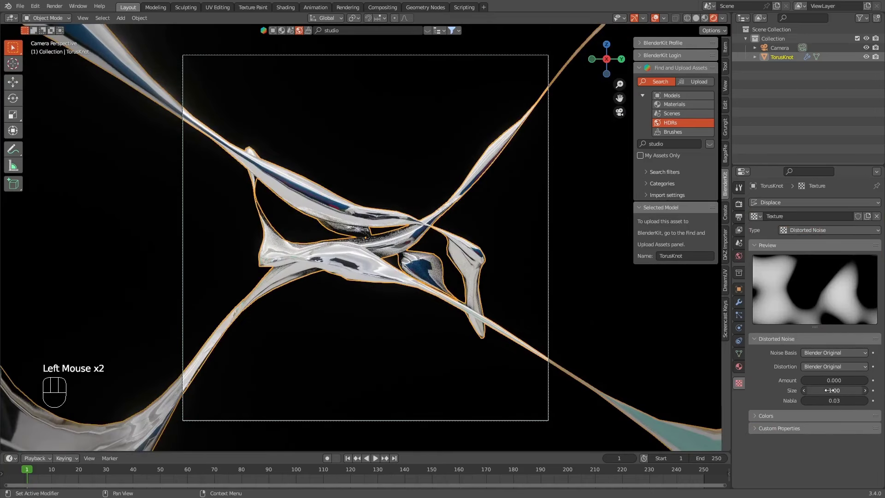
pyautogui.click(528, 226)
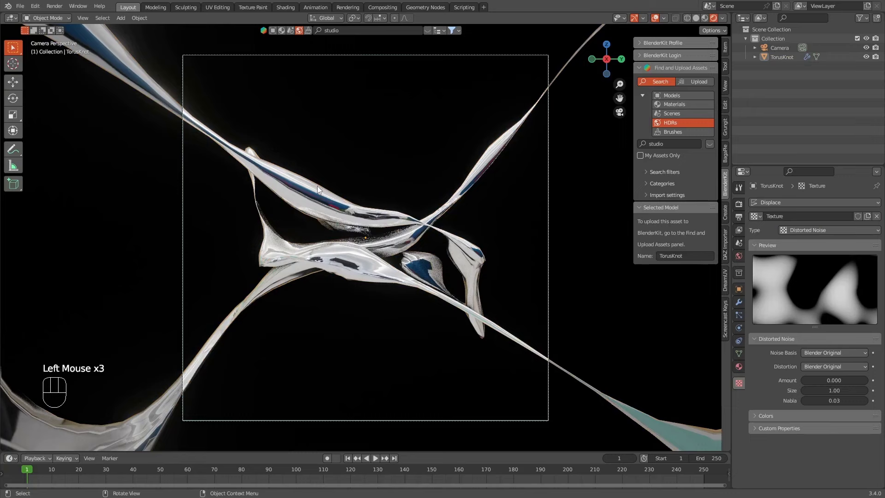
# - Test other modifier orders, then restore Displace, Simple Deform, Subdivision for thin ribbons
pyautogui.click(741, 307)
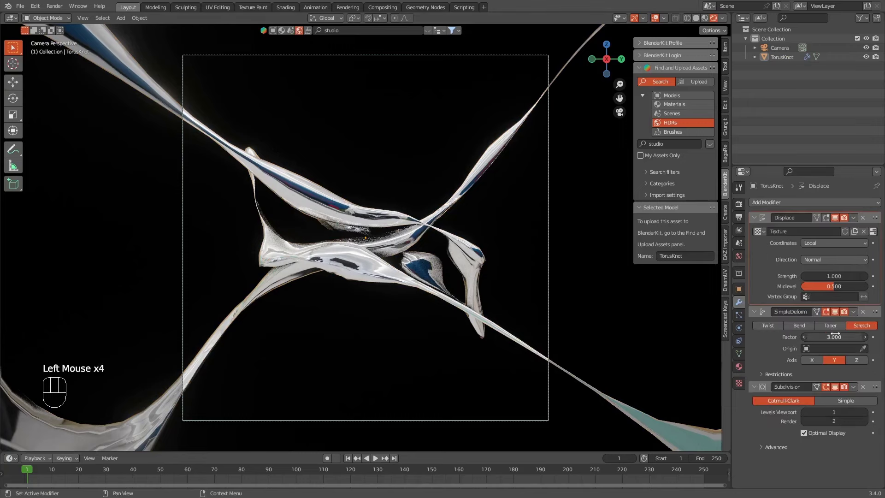
pyautogui.click(756, 220)
pyautogui.moveTo(878, 311); pyautogui.dragTo(867, 211)
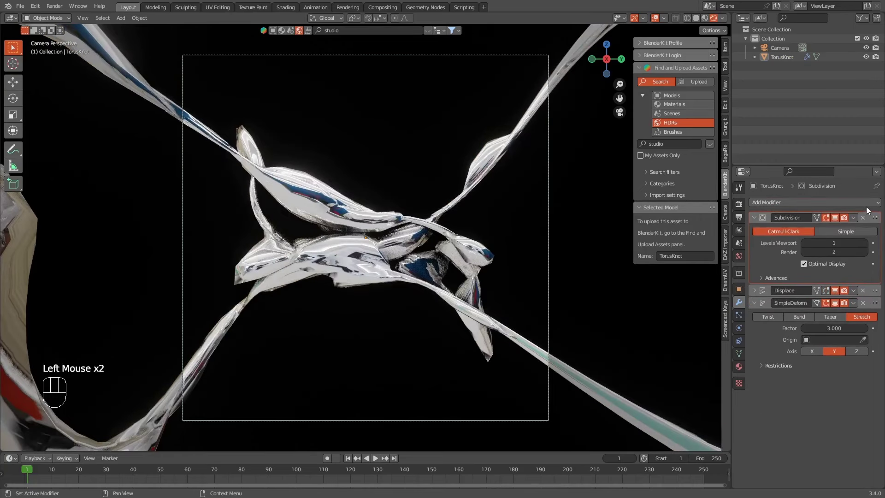
pyautogui.moveTo(874, 294); pyautogui.dragTo(868, 215)
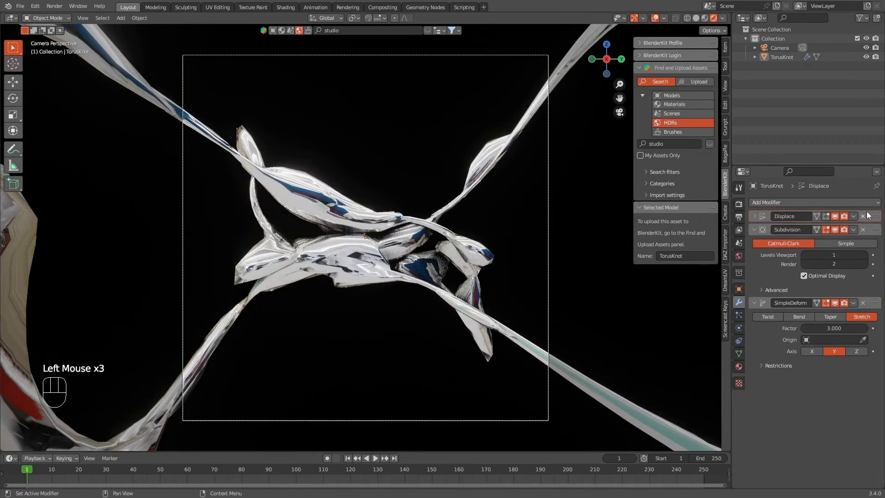
pyautogui.moveTo(878, 308); pyautogui.dragTo(874, 201)
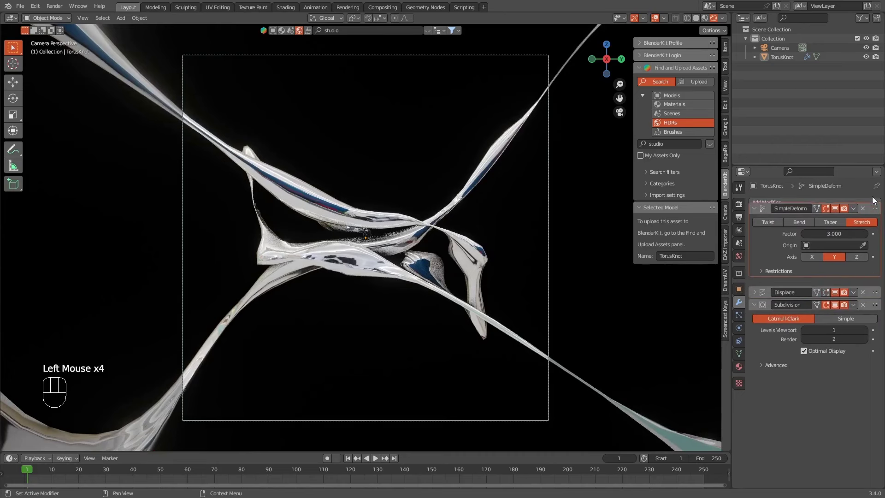
pyautogui.moveTo(876, 296); pyautogui.dragTo(868, 213)
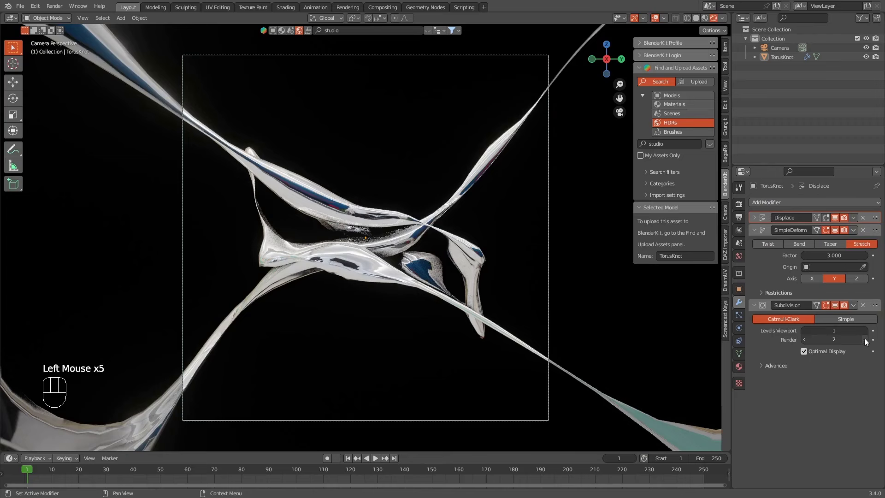
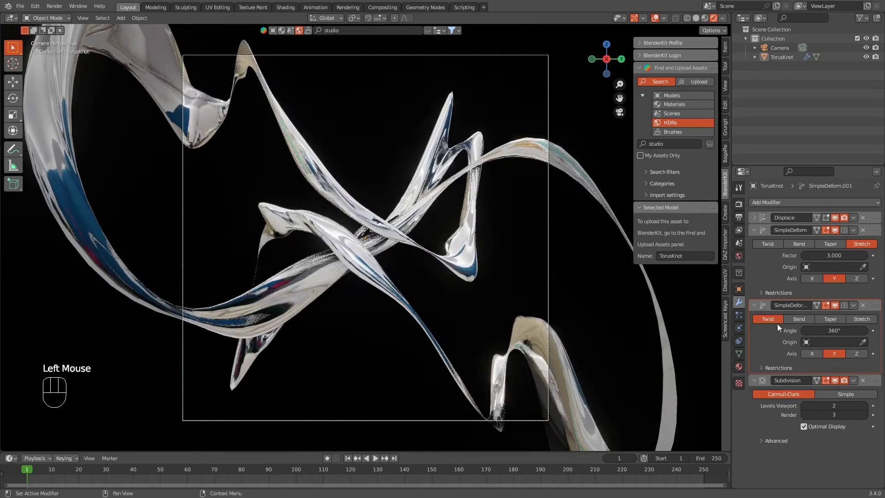
# - Add a Simple Deform set to Taper with factor 8 on Z
pyautogui.click(757, 310)
pyautogui.click(755, 234)
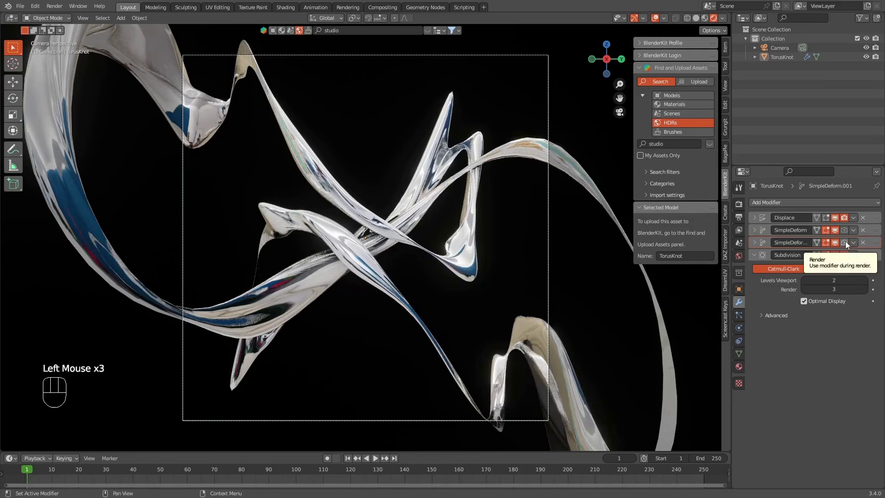
pyautogui.click(848, 244)
pyautogui.click(849, 235)
pyautogui.moveTo(858, 243); pyautogui.dragTo(827, 283)
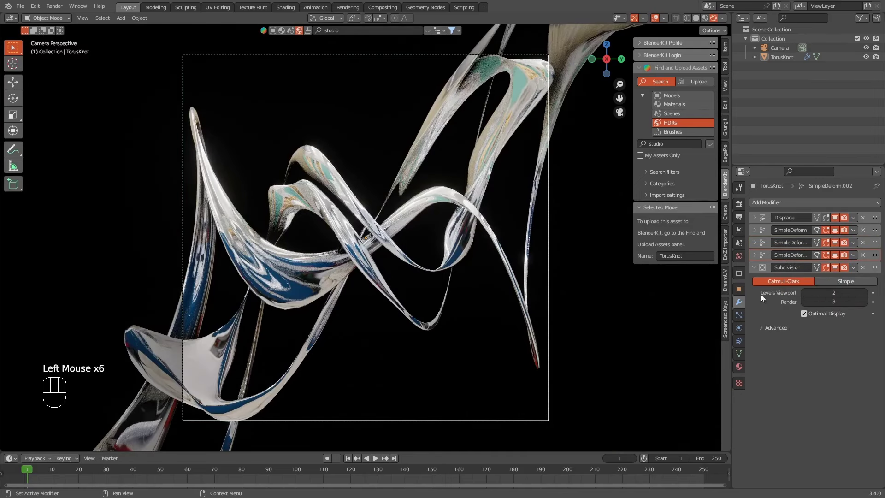
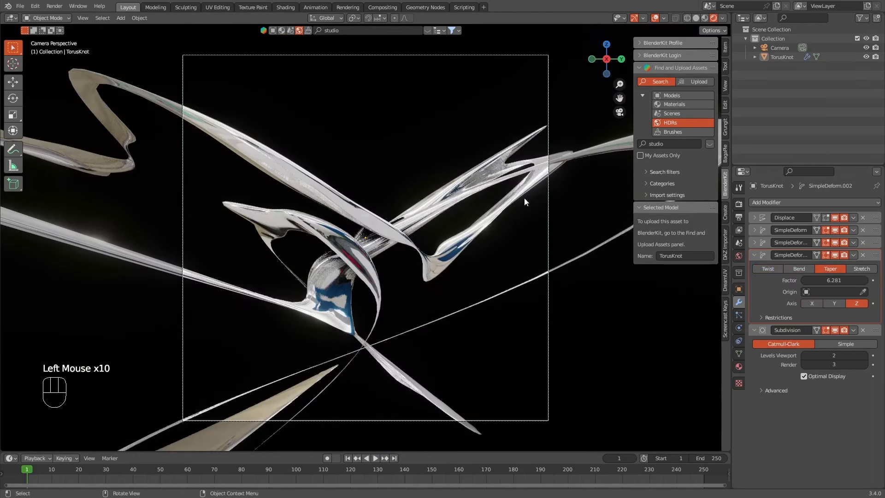
pyautogui.click(311, 128)
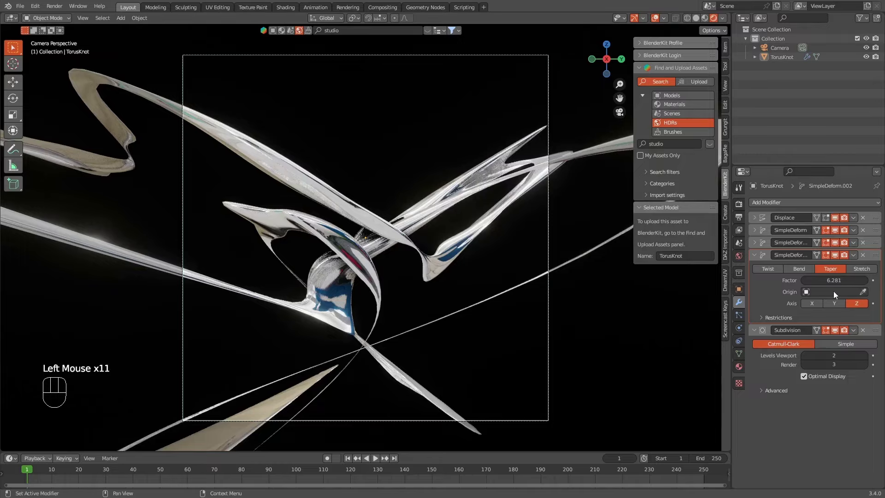
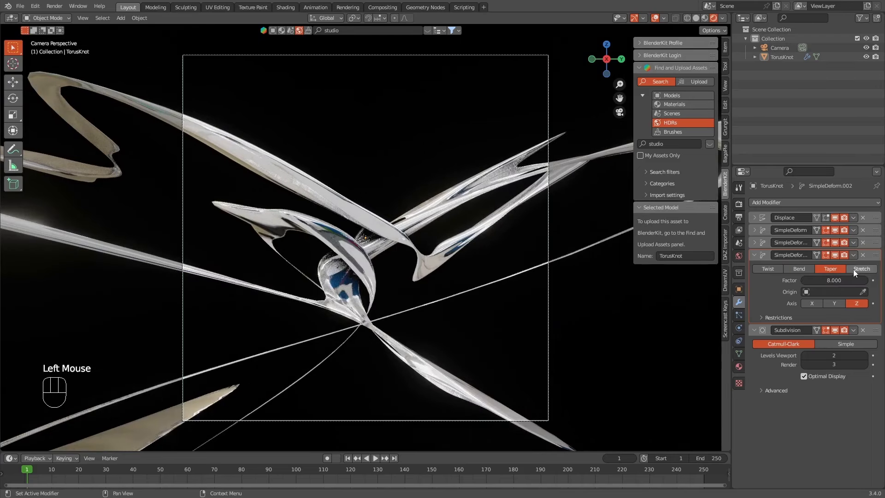
# - Add another Simple Deform above Subdivision set to Twist −169° on Z
pyautogui.moveTo(754, 258); pyautogui.dragTo(796, 259)
pyautogui.moveTo(855, 257); pyautogui.dragTo(845, 296)
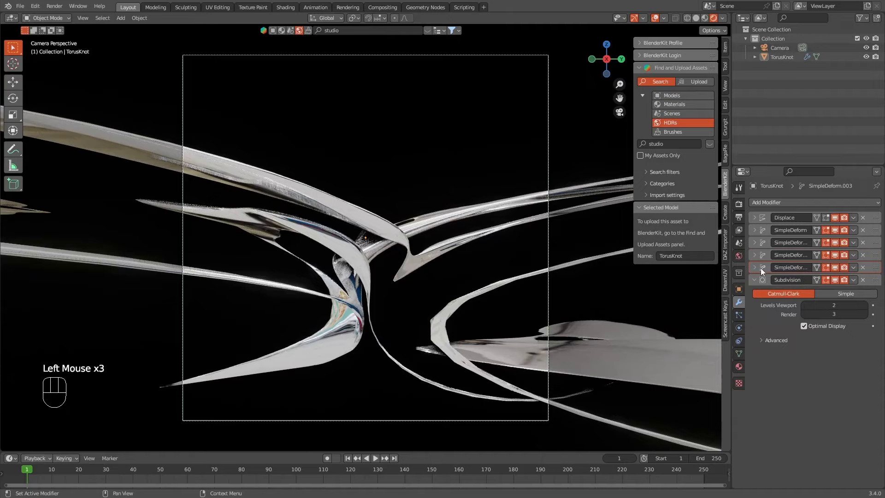
pyautogui.click(762, 272)
pyautogui.click(755, 271)
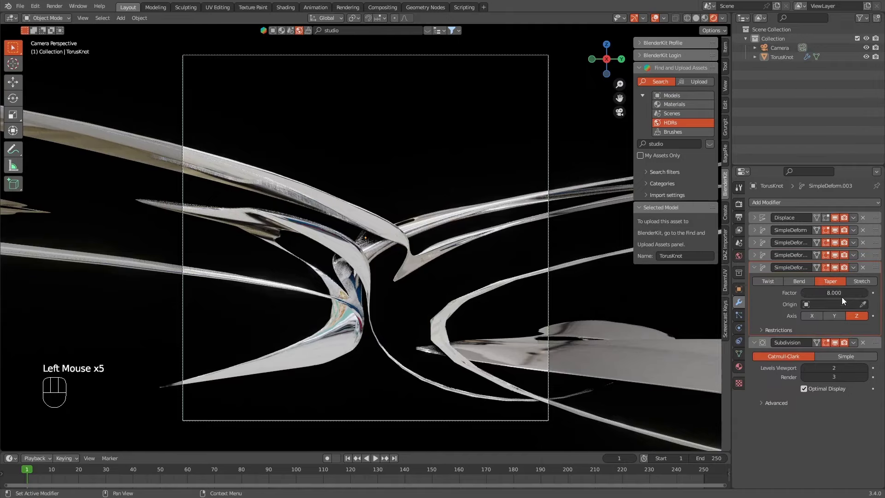
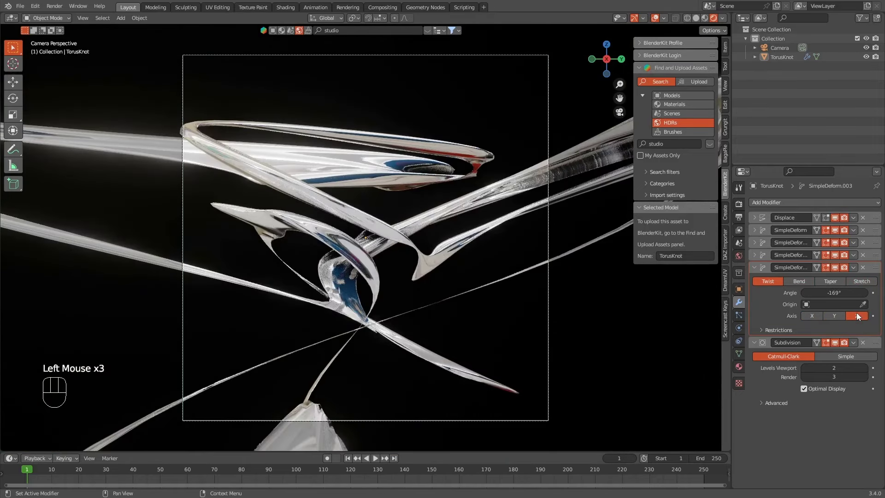
# - Duplicate the torus knot as TorusKnot.001 and rotate the copy about Y through the original
pyautogui.click(332, 205)
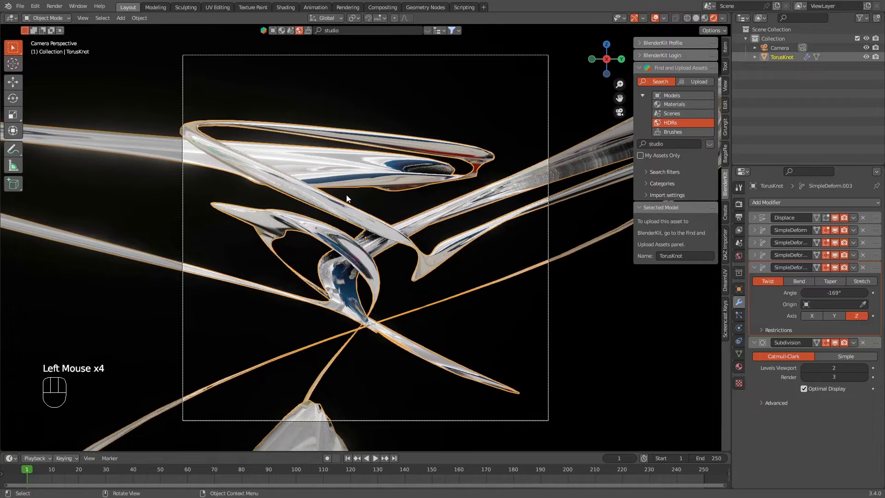
pyautogui.press('shift+d')
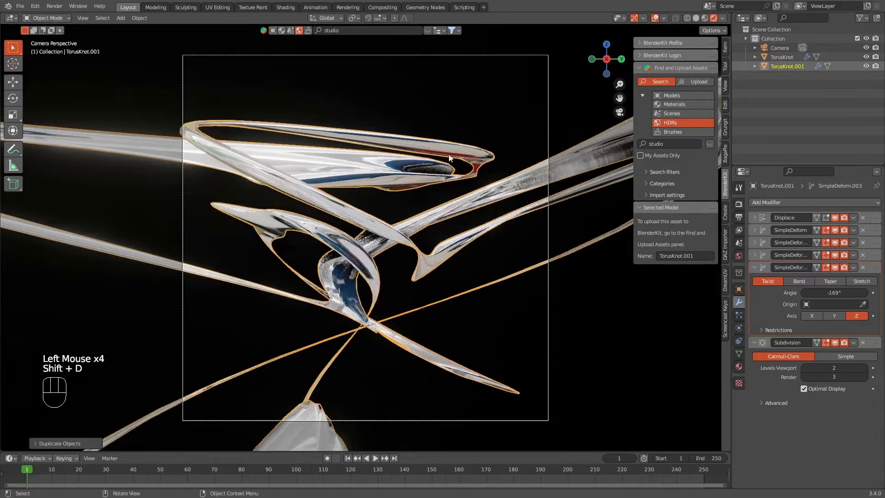
pyautogui.press('r')
pyautogui.press('r')
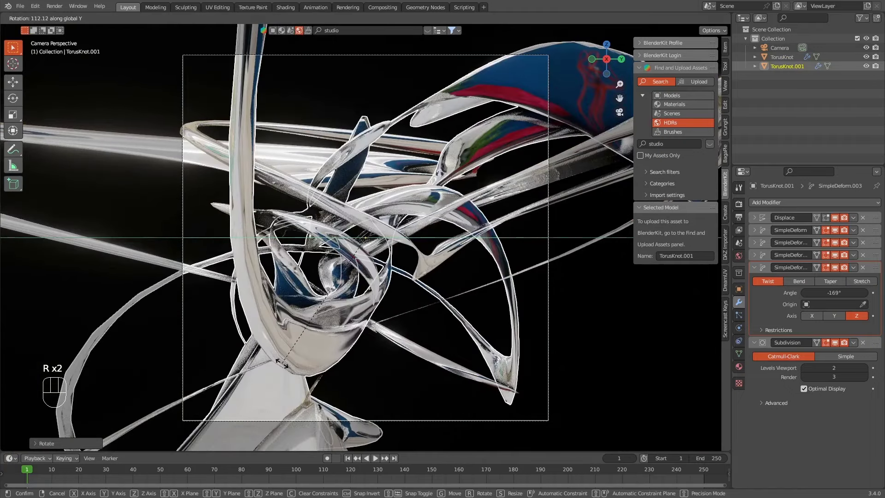
pyautogui.click(579, 336)
pyautogui.click(494, 102)
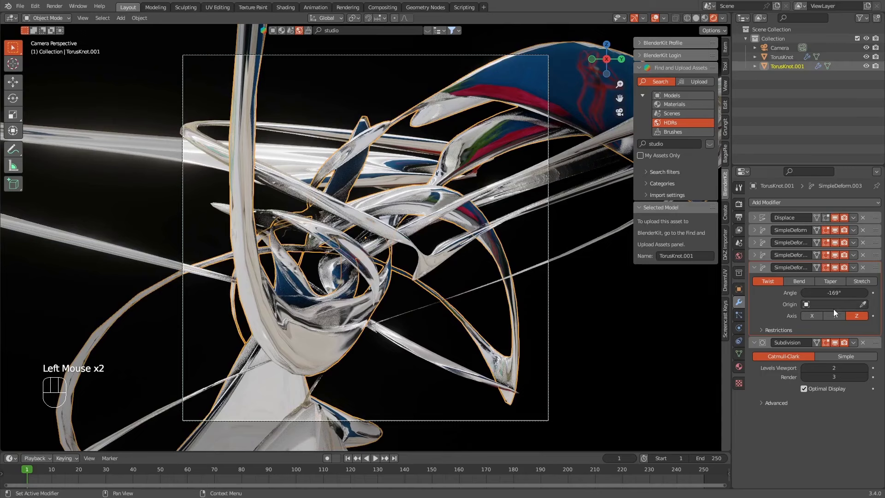
# - Move the −169° twist to the X axis and the factor-8 taper to Y on the Simple Deforms
pyautogui.click(833, 316)
pyautogui.click(820, 319)
pyautogui.click(752, 271)
pyautogui.click(754, 259)
pyautogui.click(831, 306)
pyautogui.click(605, 300)
pyautogui.click(481, 216)
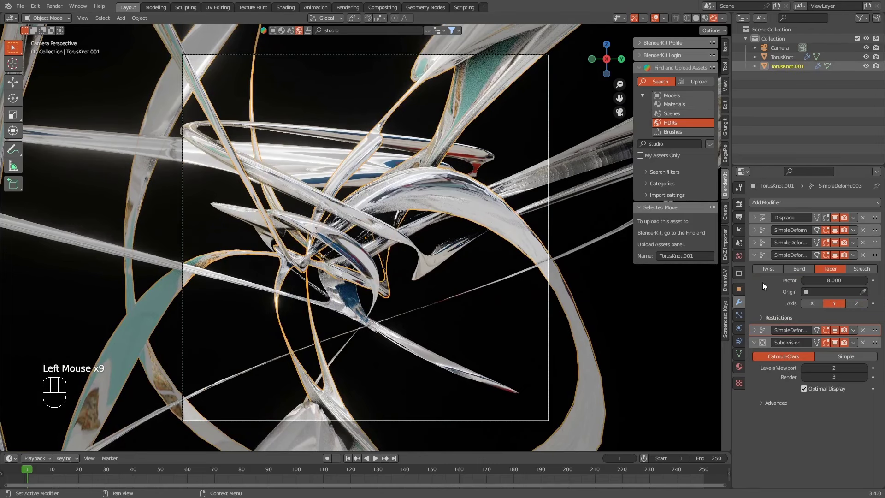
pyautogui.click(754, 257)
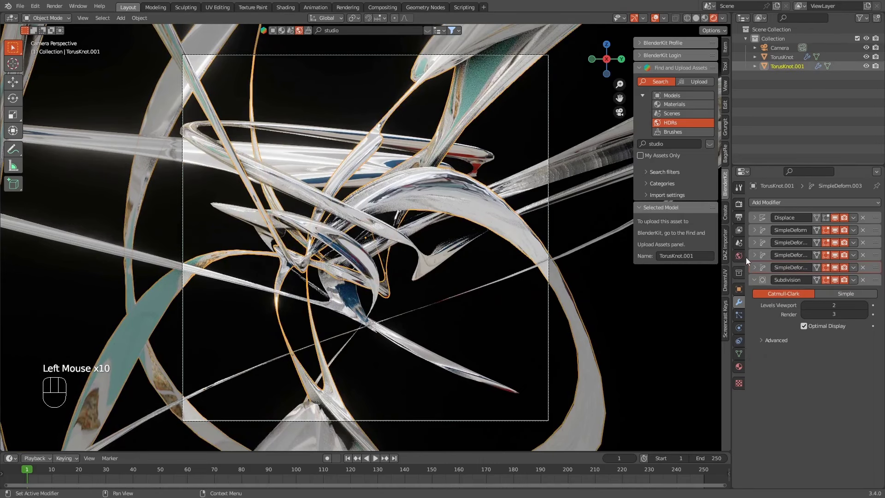
pyautogui.click(754, 214)
pyautogui.click(753, 219)
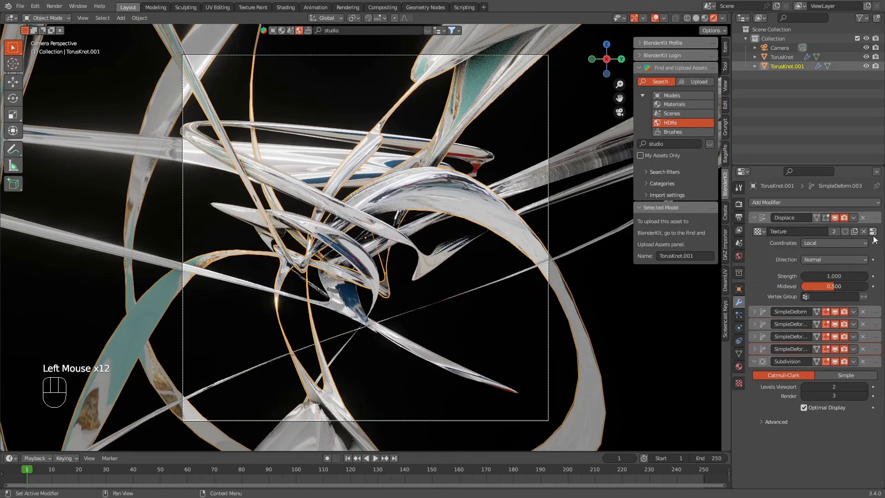
pyautogui.click(876, 237)
pyautogui.click(870, 220)
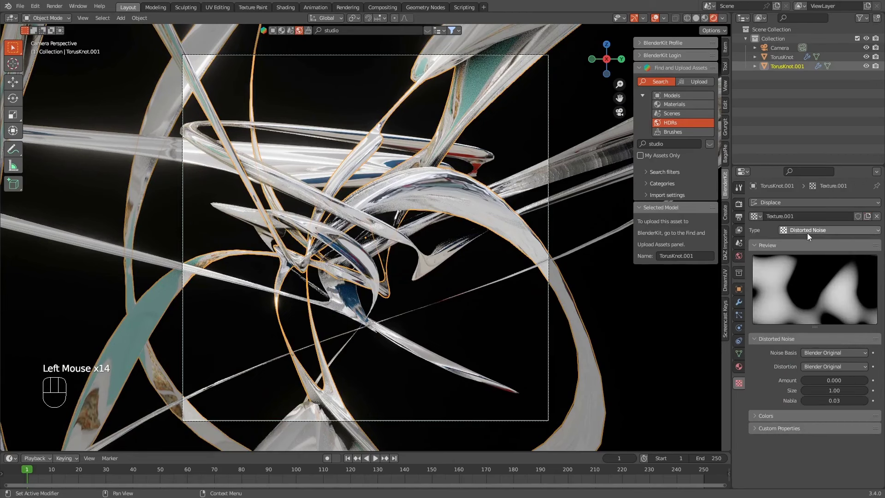
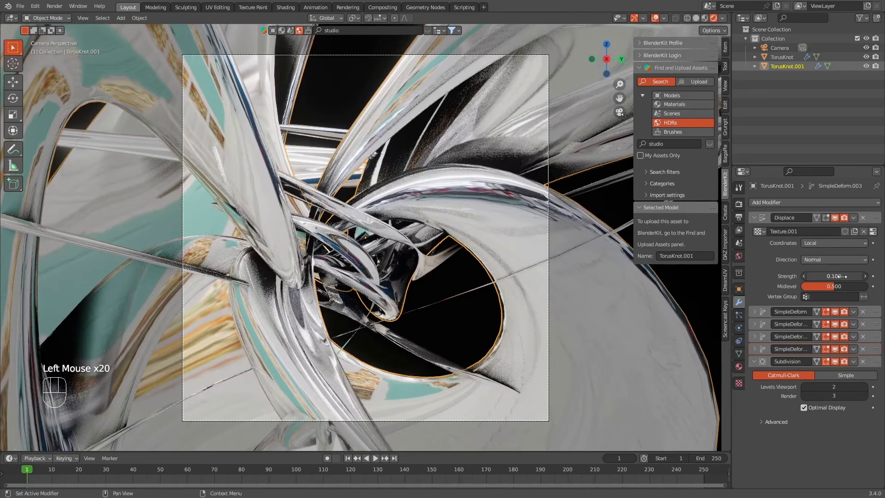
pyautogui.doubleClick(878, 229)
pyautogui.moveTo(834, 232); pyautogui.dragTo(820, 272)
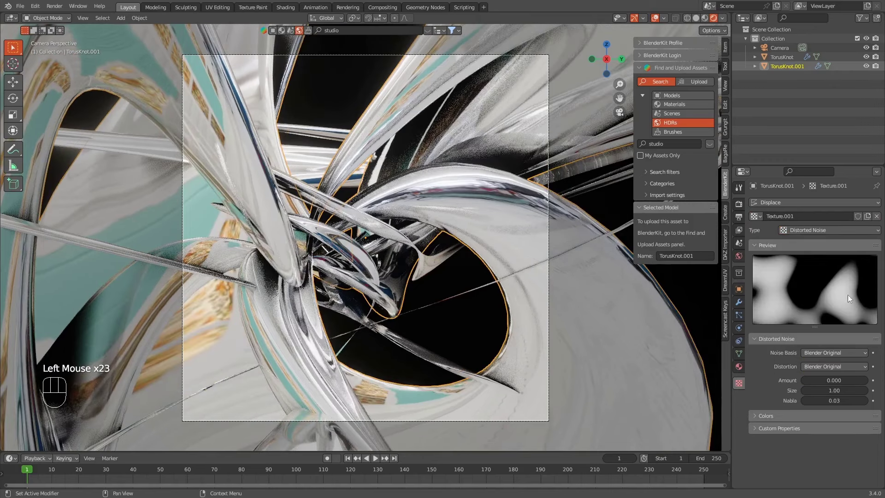
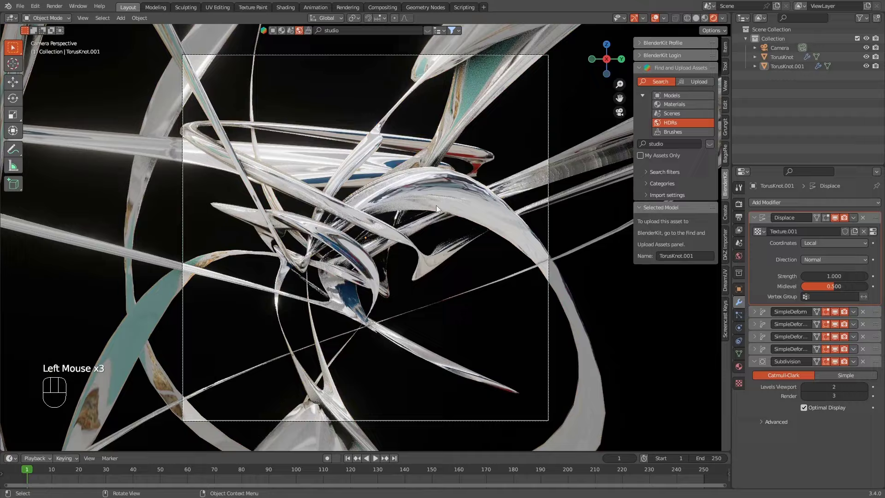
# - Duplicate the knot copy into TorusKnot.002 and rotate it to a fresh angle
pyautogui.click(422, 184)
pyautogui.press('shift+d')
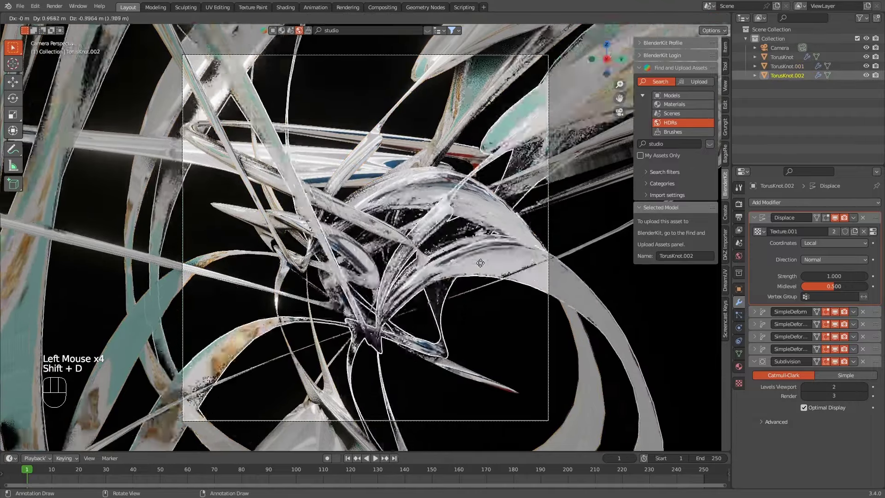
pyautogui.press('r')
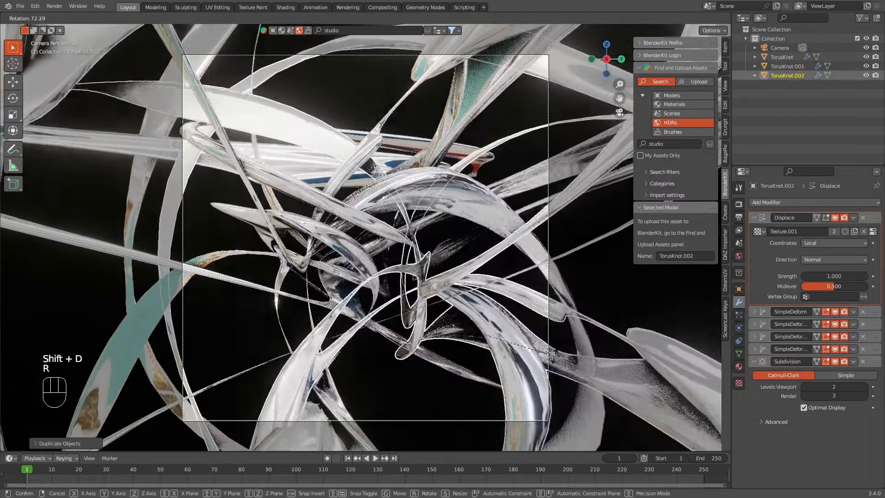
pyautogui.press('r')
pyautogui.click(358, 88)
pyautogui.click(419, 359)
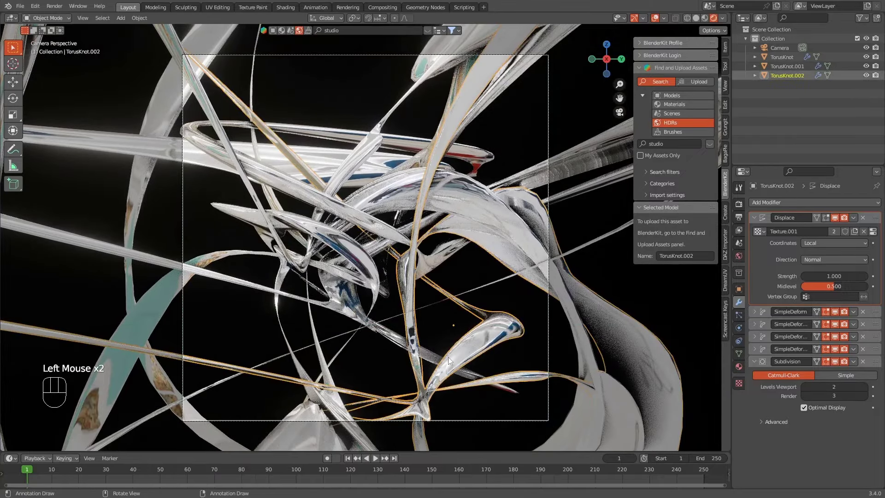
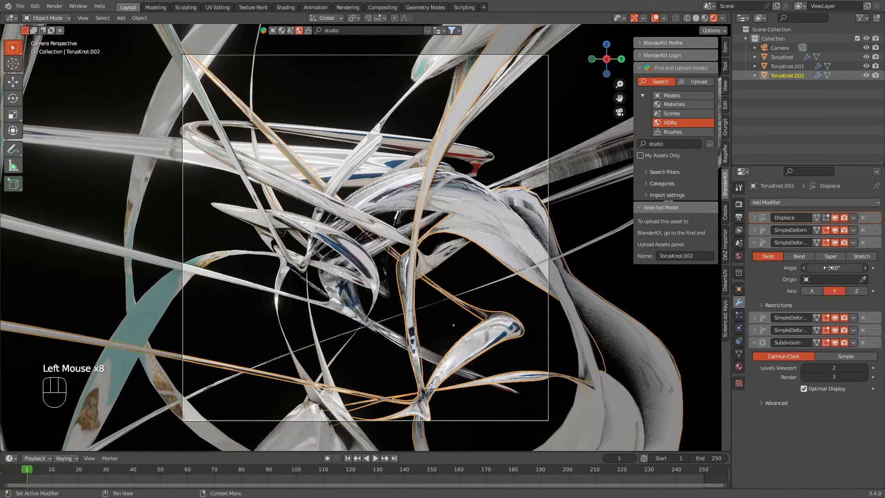
# - Give its deforms a 360° twist on Z and turn the taper into a 458° bend
pyautogui.click(817, 297)
pyautogui.click(830, 297)
pyautogui.click(854, 296)
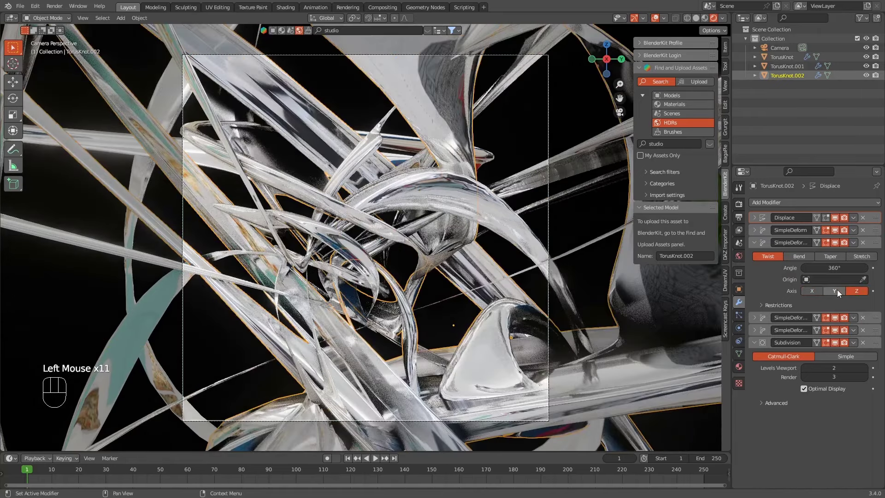
pyautogui.click(515, 137)
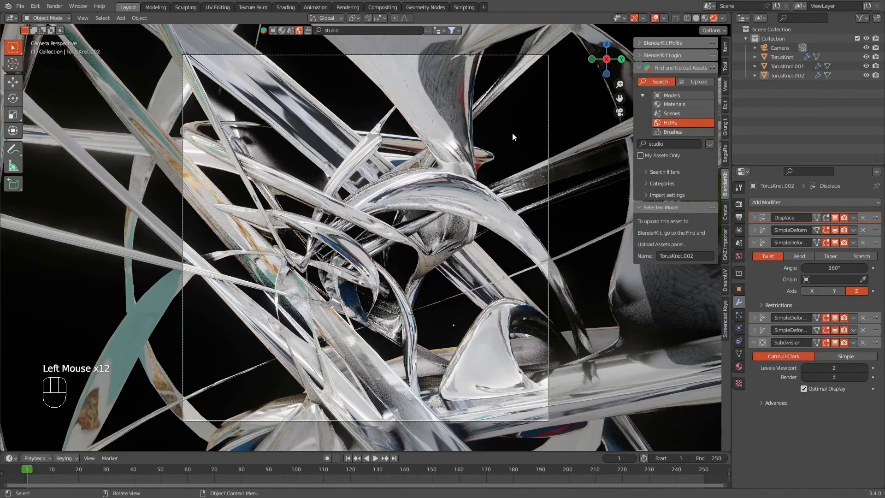
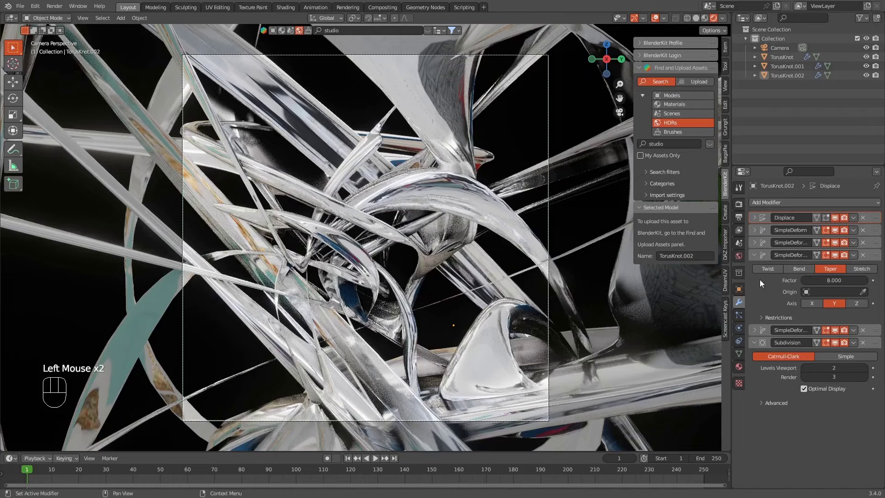
pyautogui.click(764, 274)
pyautogui.click(790, 273)
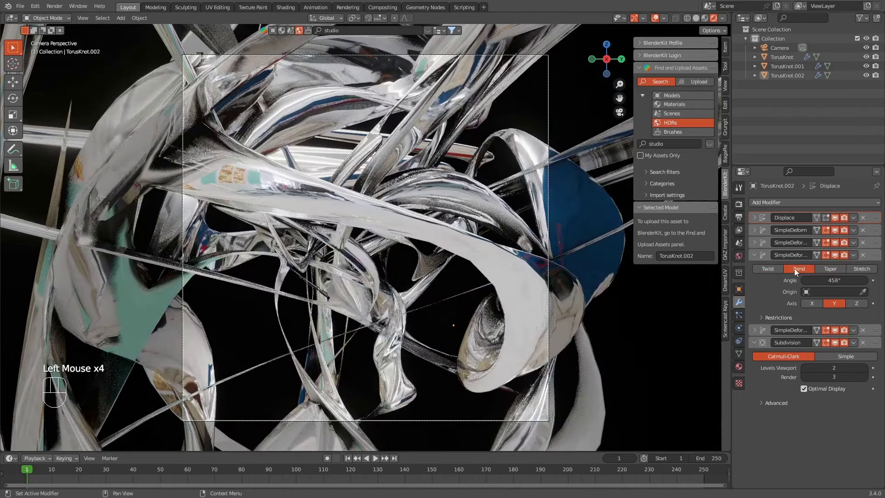
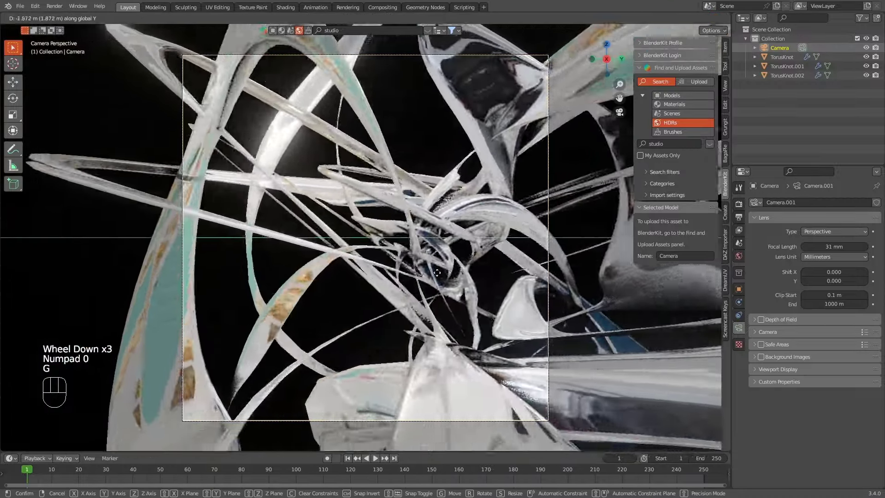
# - Rotate the camera toward 90°, 25°, 60° and check the framing through the camera view
pyautogui.press('r')
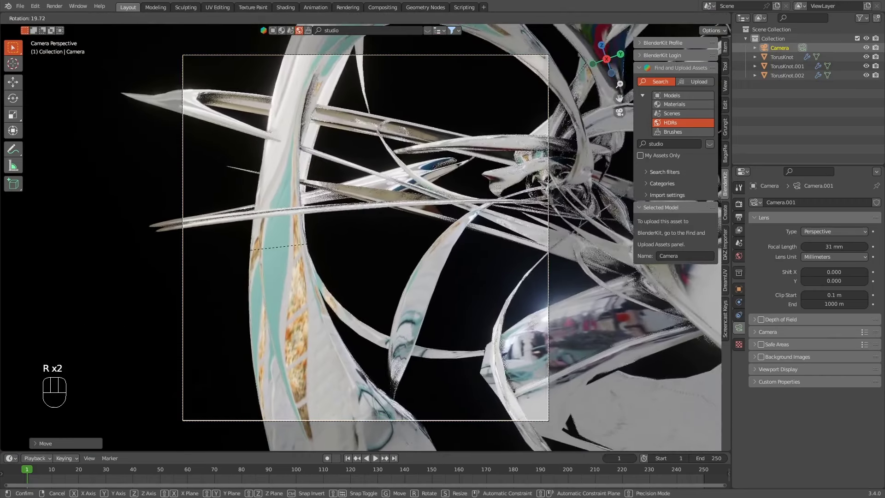
pyautogui.press('r')
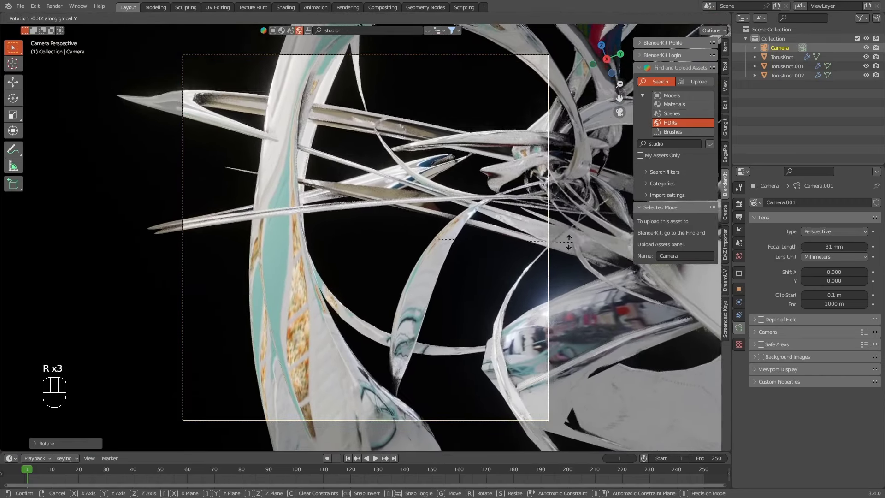
pyautogui.press('r')
pyautogui.click(14, 105)
pyautogui.middleClick(304, 250)
pyautogui.scroll(-3)
pyautogui.moveTo(333, 254); pyautogui.dragTo(304, 272)
pyautogui.moveTo(407, 265); pyautogui.dragTo(391, 263)
pyautogui.press('KP_0')
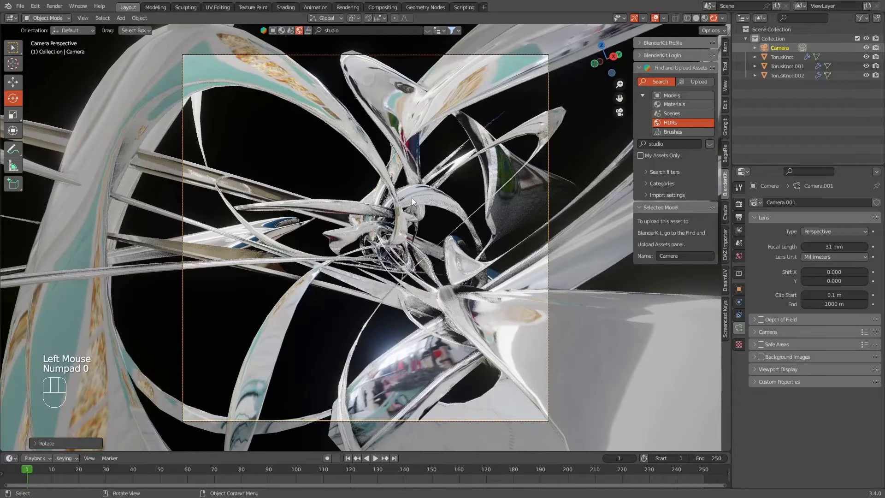
pyautogui.click(332, 146)
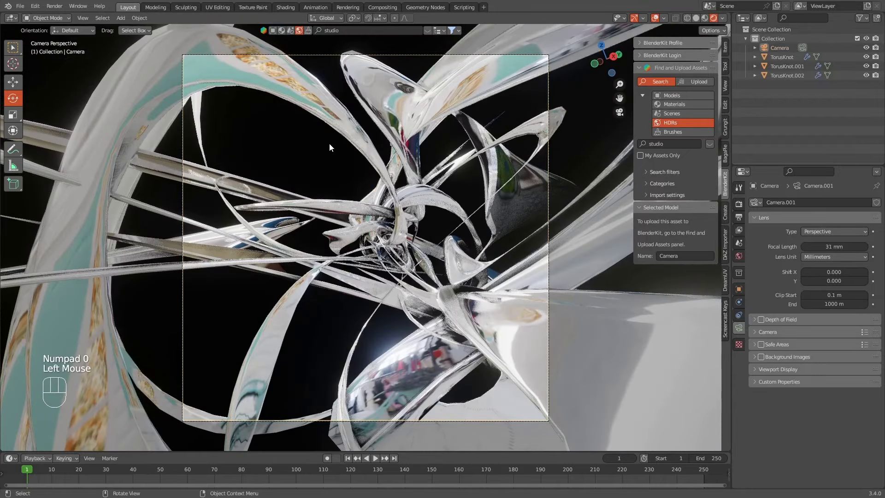
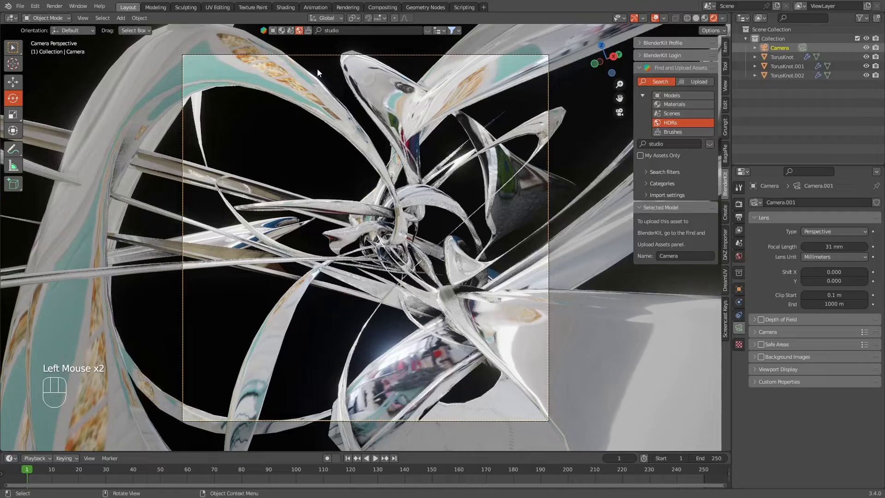
pyautogui.press('r')
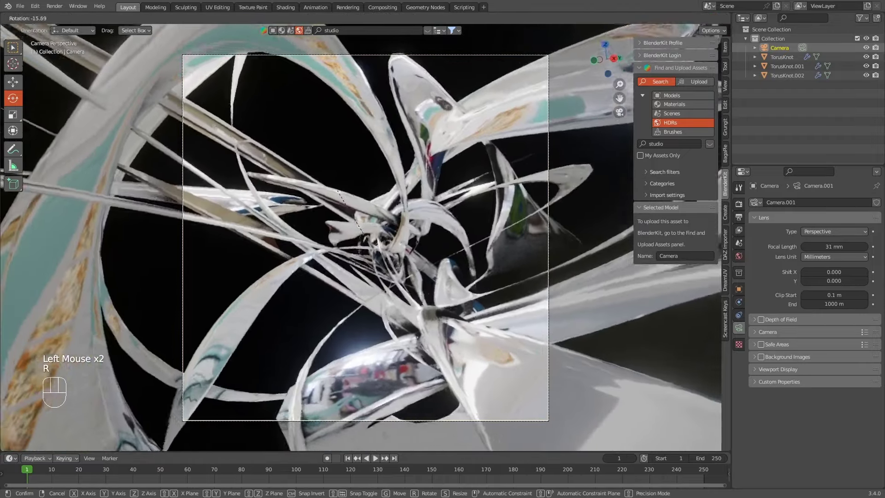
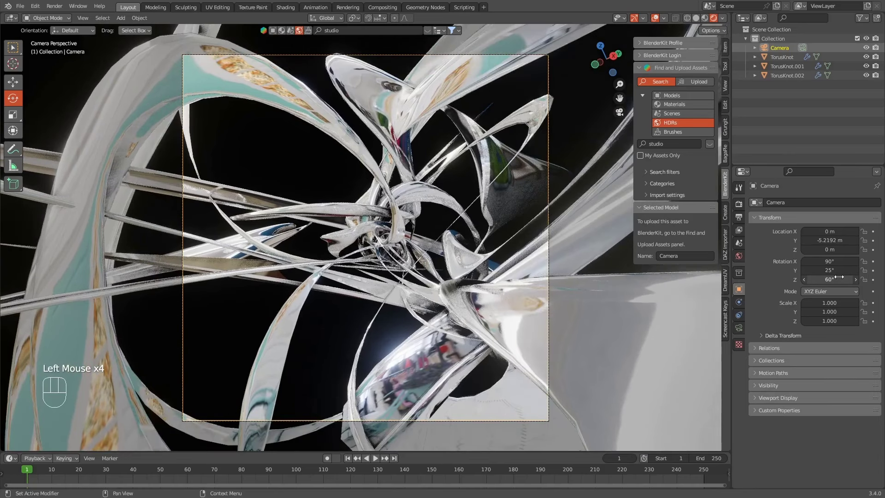
# - Switch to the Shading workspace to swap the world HDRI for a darker one
pyautogui.click(304, 166)
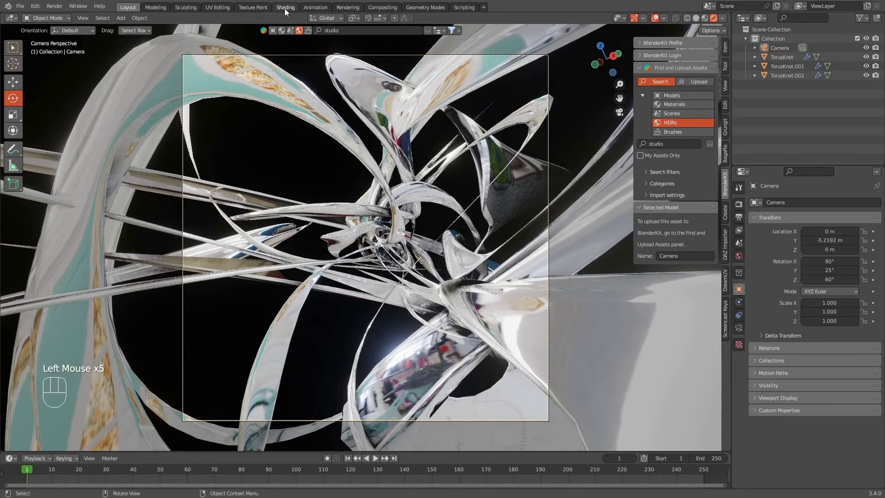
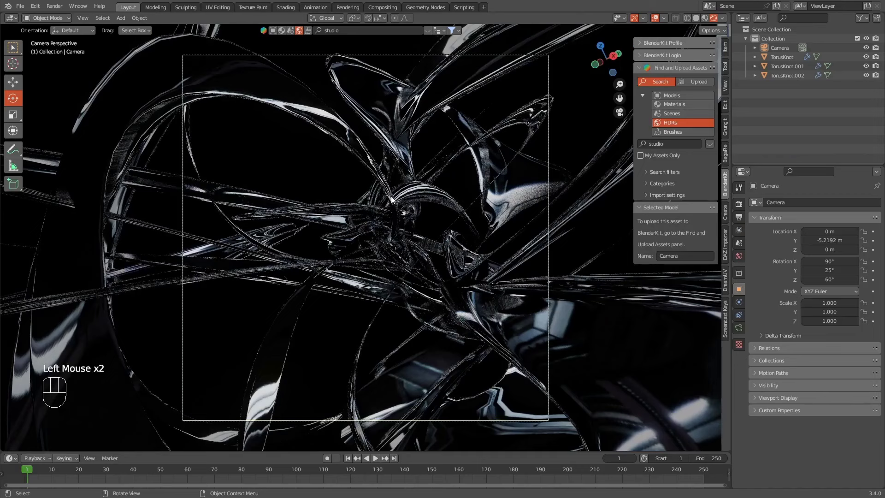
# - Add a 1000 W point light at the centre of the sculpture and view it through the camera
pyautogui.press('shift+a')
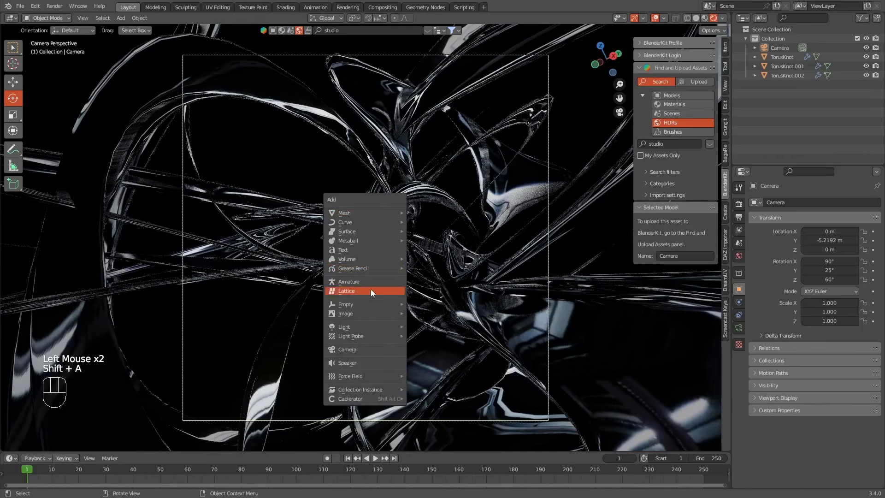
pyautogui.click(401, 187)
pyautogui.moveTo(403, 188); pyautogui.dragTo(439, 347)
pyautogui.click(21, 85)
pyautogui.press('shift+a')
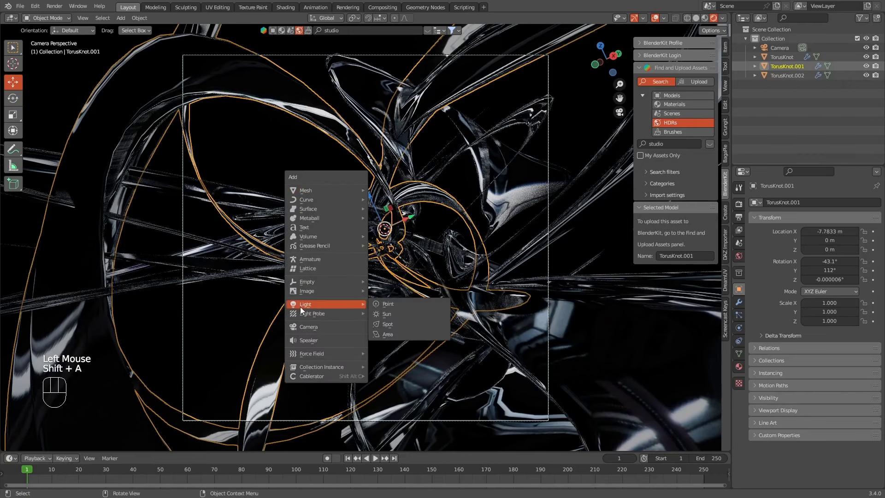
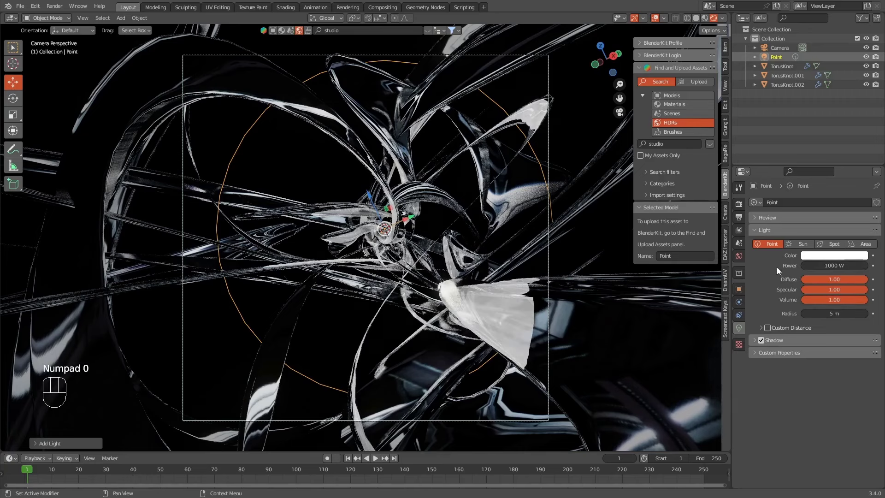
pyautogui.moveTo(404, 259); pyautogui.dragTo(428, 264)
pyautogui.press('KP_0')
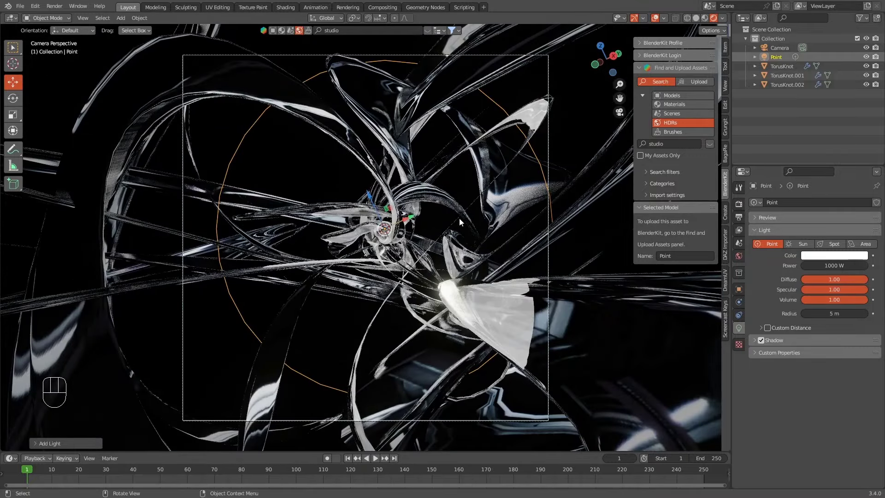
# - Move the light to the upper left and duplicate a second one to the lower right
pyautogui.press('g')
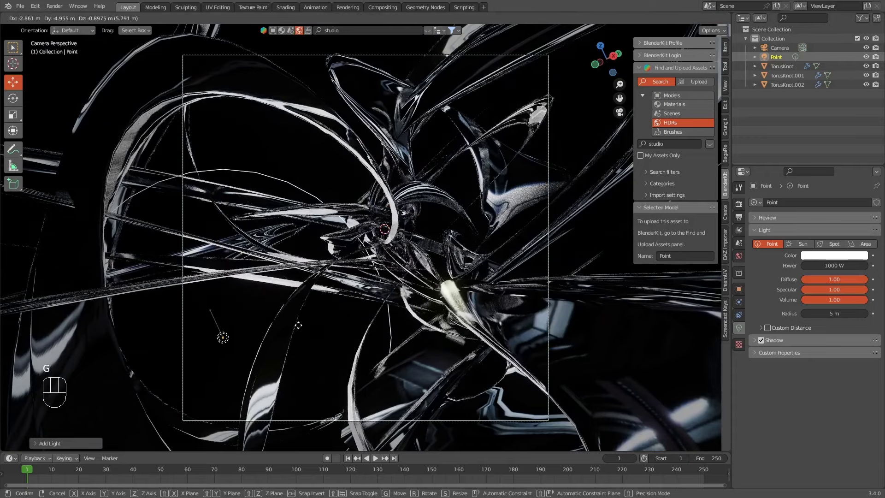
pyautogui.click(850, 258)
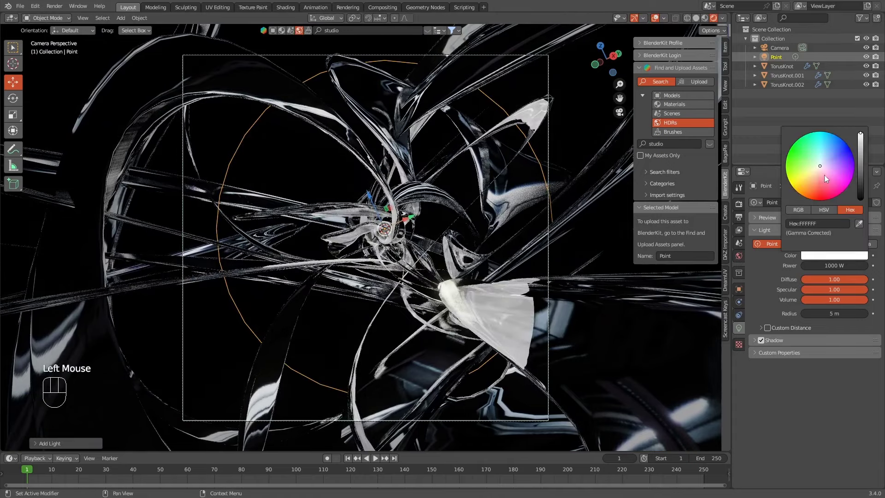
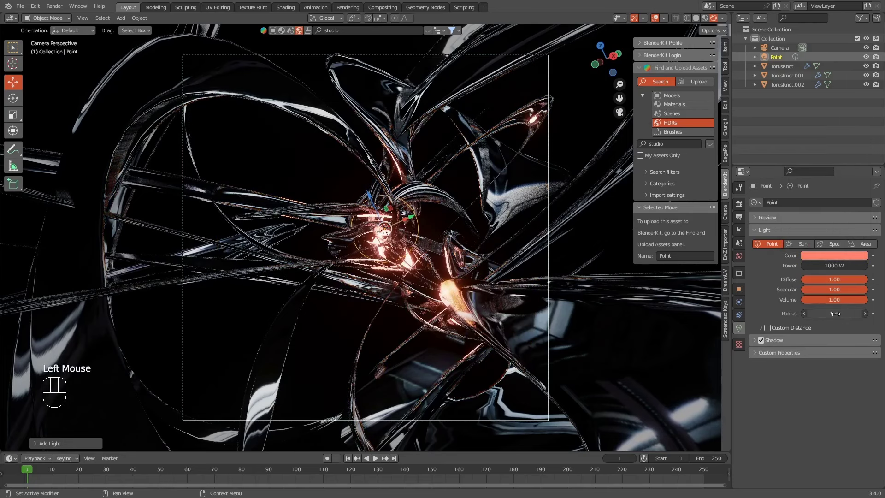
pyautogui.press('g')
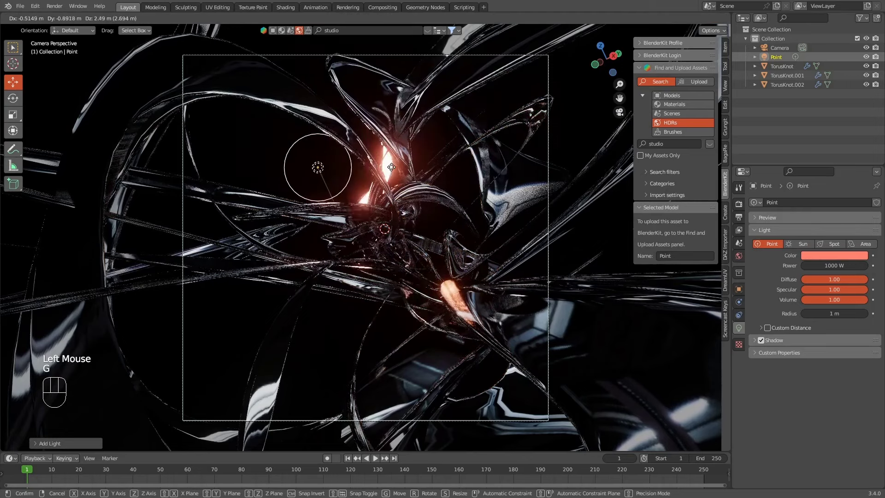
pyautogui.press('shift+d')
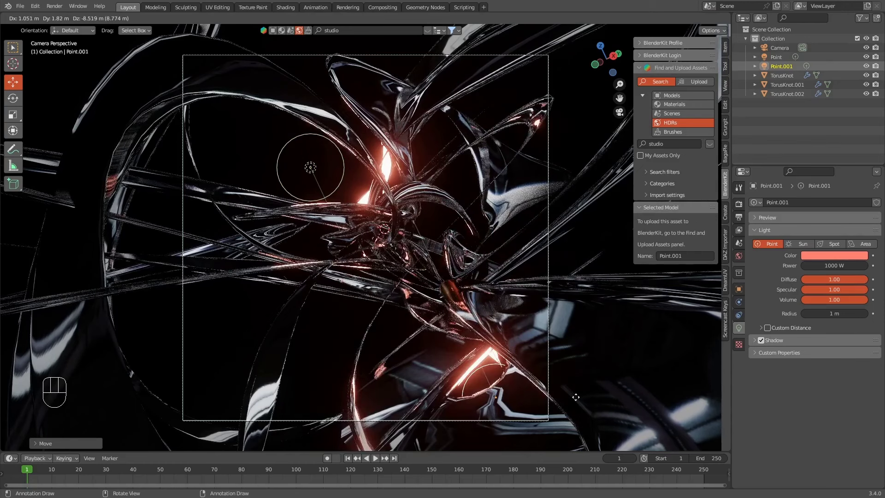
pyautogui.click(260, 160)
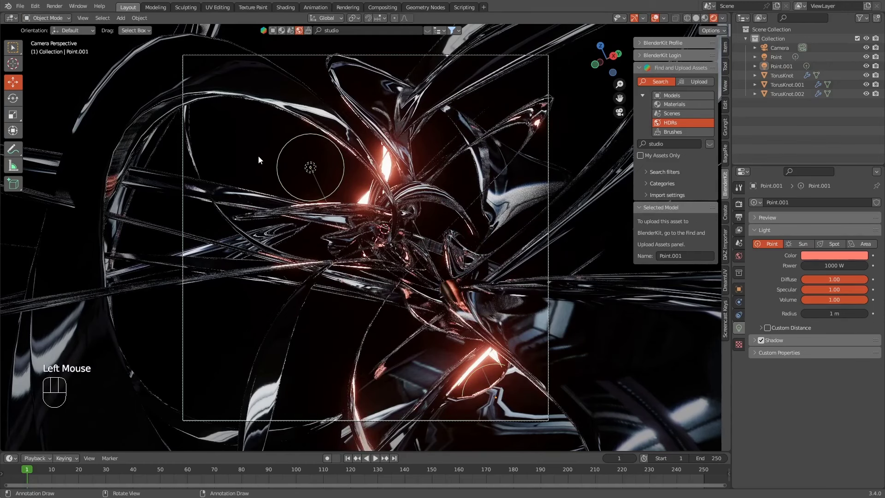
# - Set both point lights to hot pink FF21D5 with 1 m radius
pyautogui.click(316, 172)
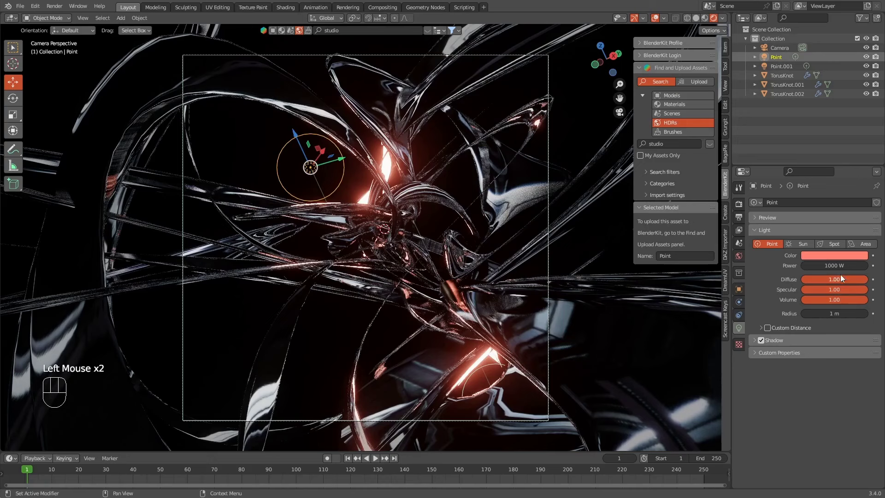
pyautogui.click(843, 259)
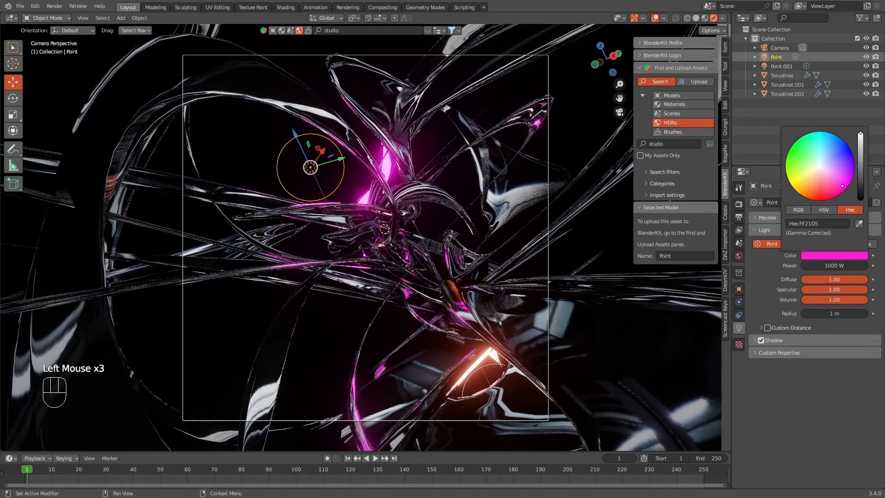
pyautogui.click(816, 261)
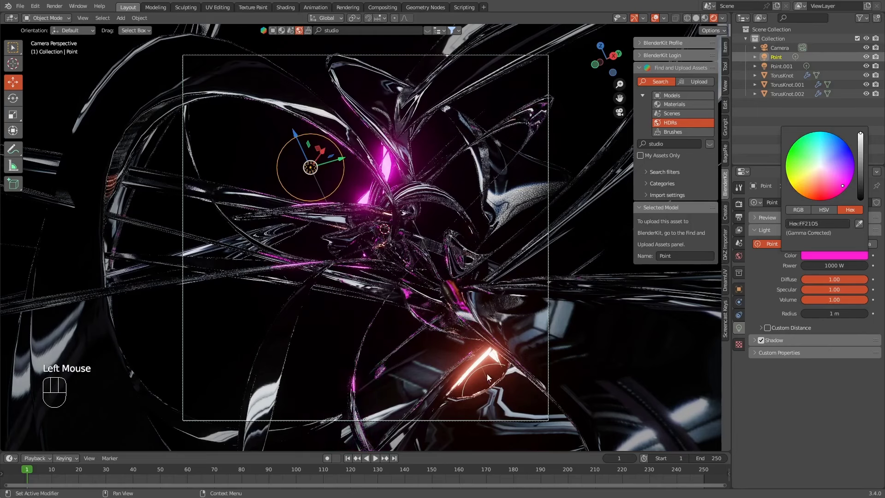
pyautogui.click(483, 372)
pyautogui.click(830, 260)
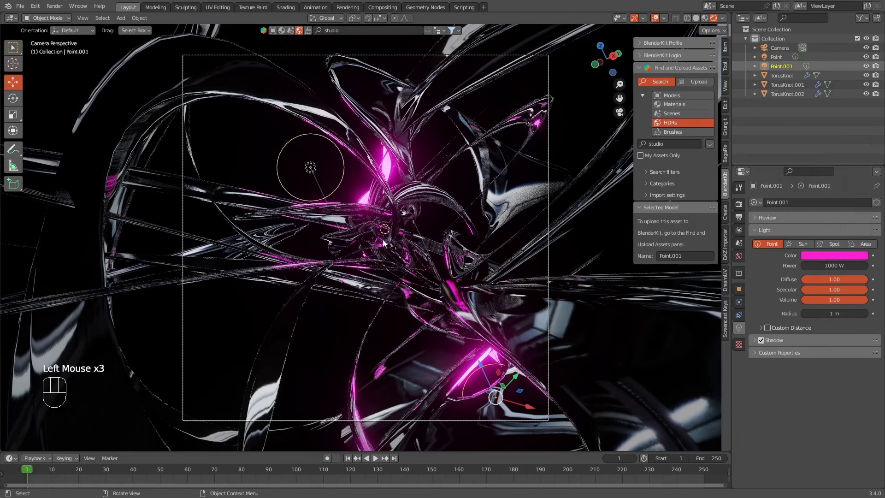
pyautogui.click(271, 134)
pyautogui.click(640, 69)
pyautogui.click(642, 80)
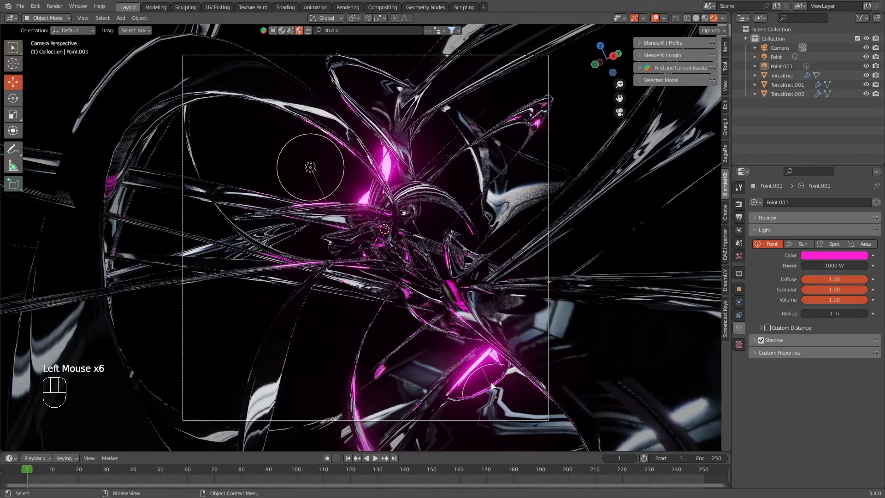
pyautogui.click(486, 370)
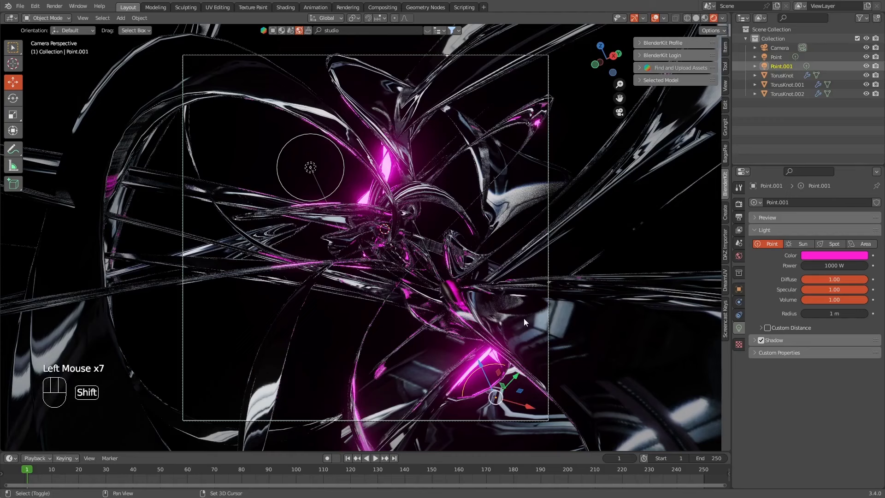
# - Discard the accidental extra light duplicate Point.002, leaving the two pink lights
pyautogui.press('shift+d')
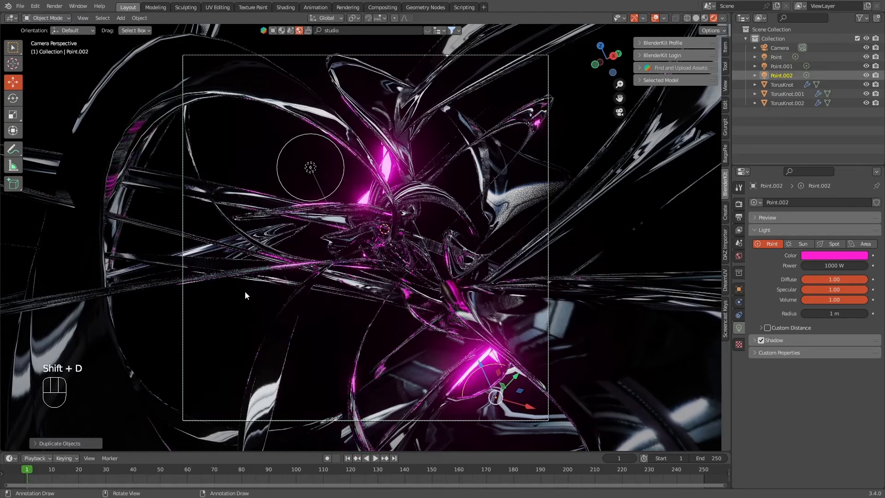
pyautogui.click(782, 81)
pyautogui.rightClick(782, 82)
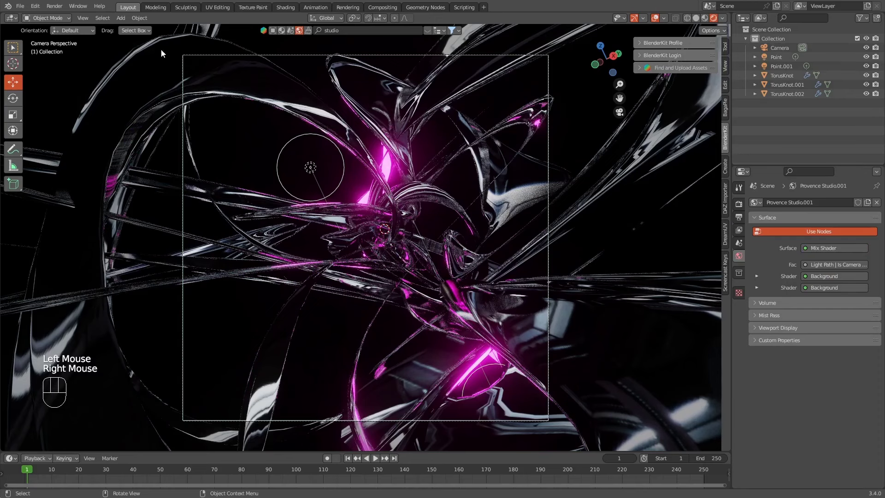